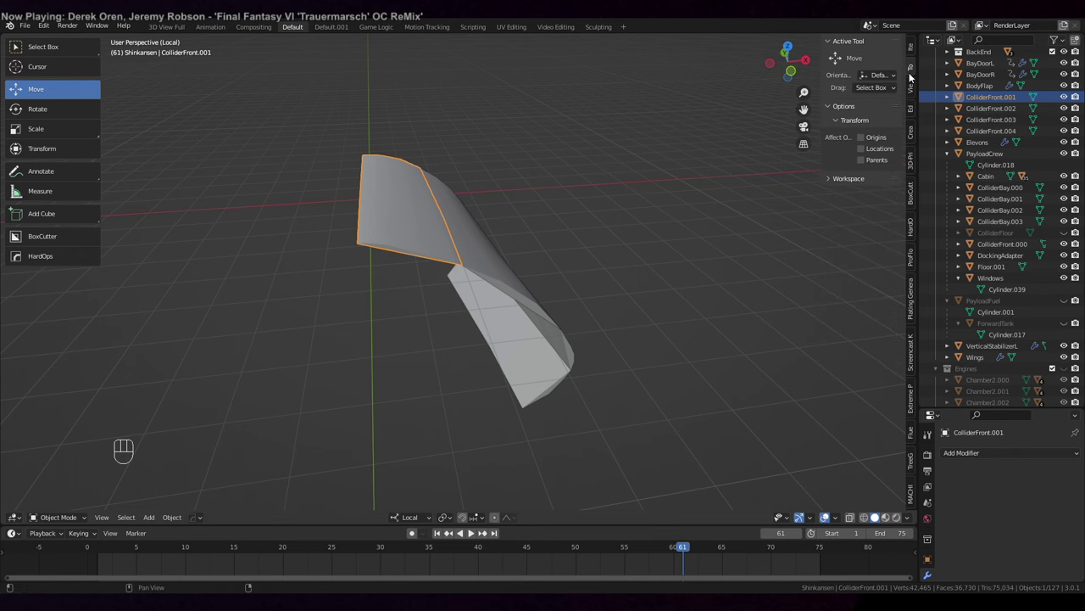
# - Separate the first curved ColliderFront shell into its own object via P in Edit Mode
pyautogui.moveTo(504, 307); pyautogui.dragTo(524, 326)
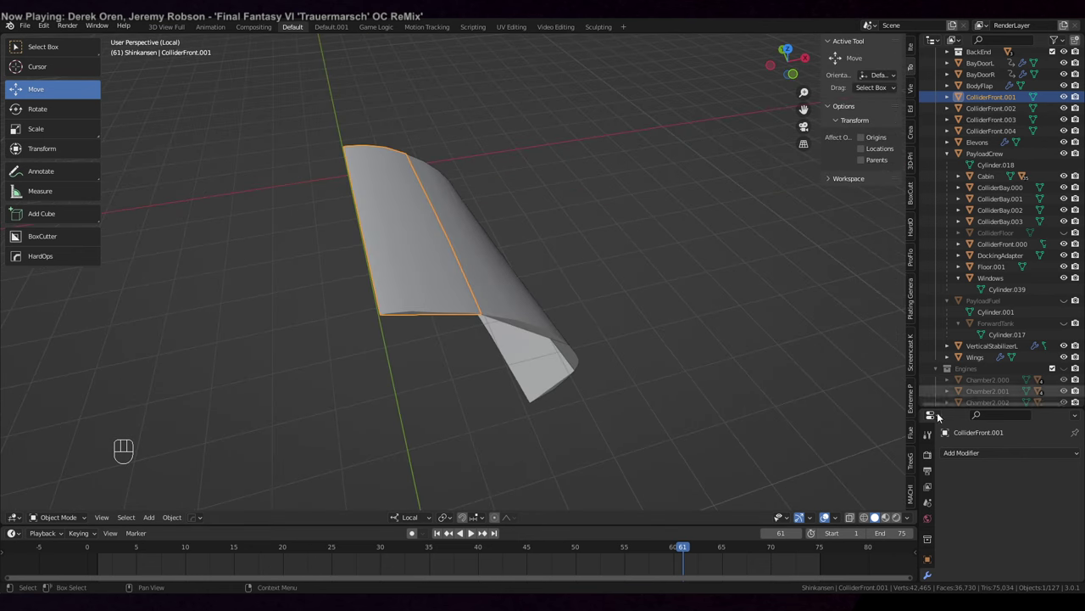
pyautogui.moveTo(981, 459); pyautogui.dragTo(877, 318)
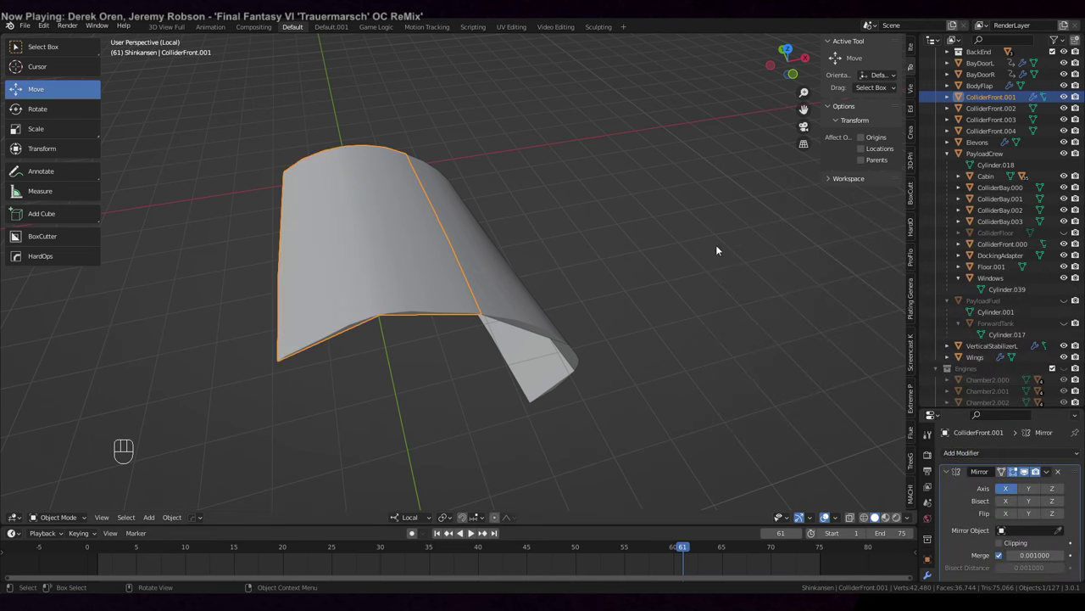
pyautogui.moveTo(675, 271); pyautogui.dragTo(697, 249)
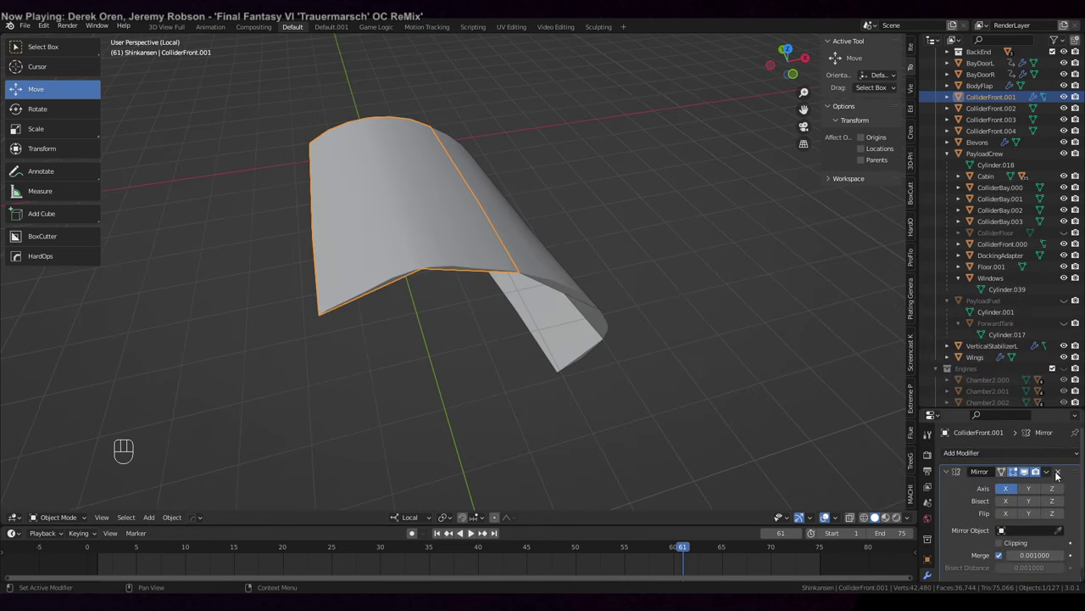
pyautogui.moveTo(1050, 474); pyautogui.dragTo(1027, 483)
pyautogui.press('Tab')
pyautogui.press('a')
pyautogui.press('p')
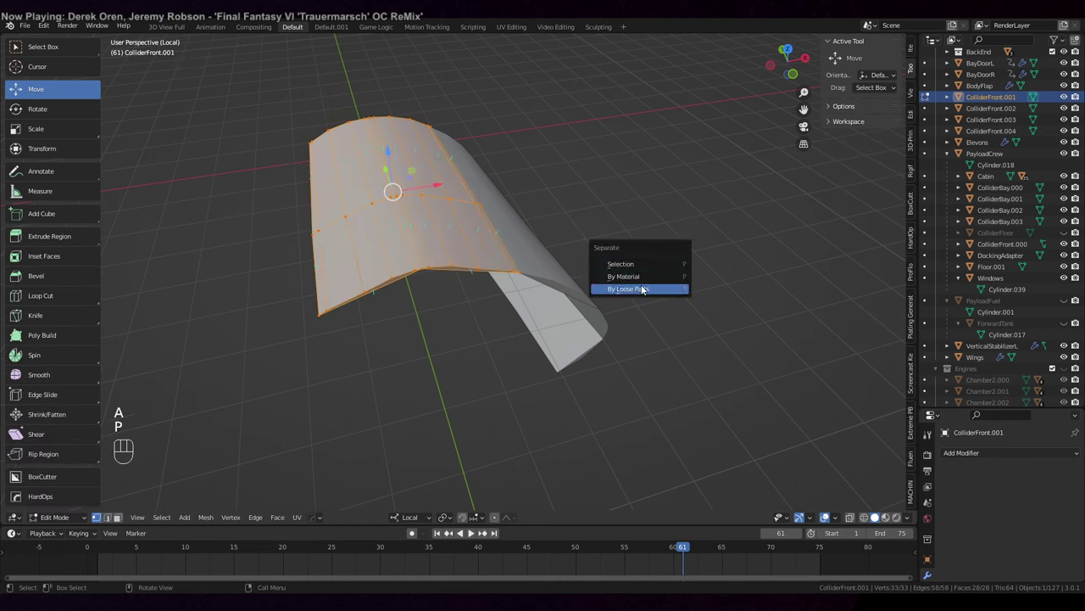
pyautogui.press('Tab')
pyautogui.moveTo(654, 253); pyautogui.dragTo(653, 222)
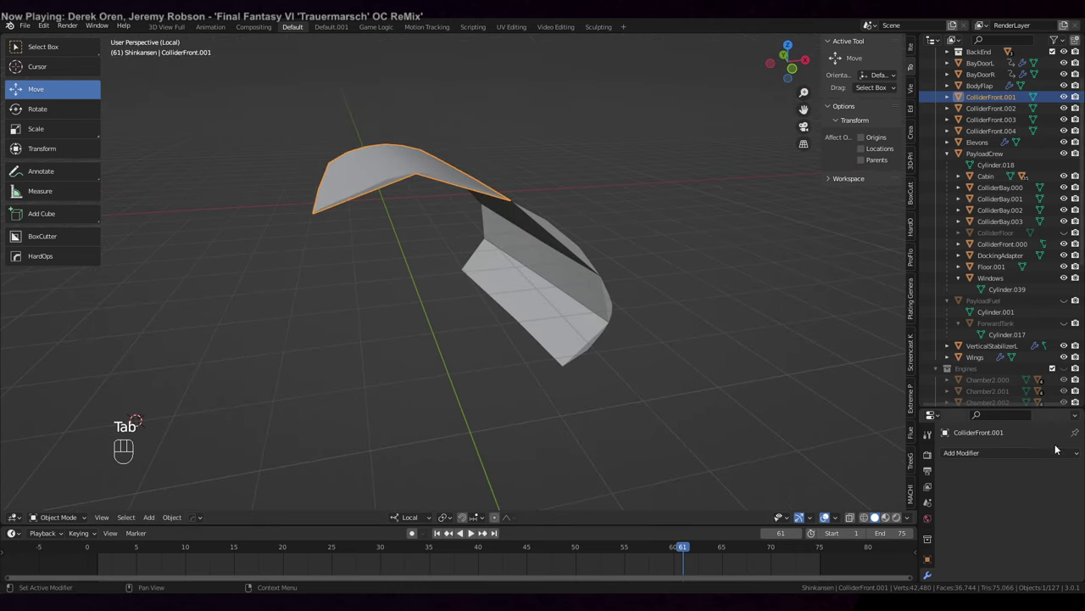
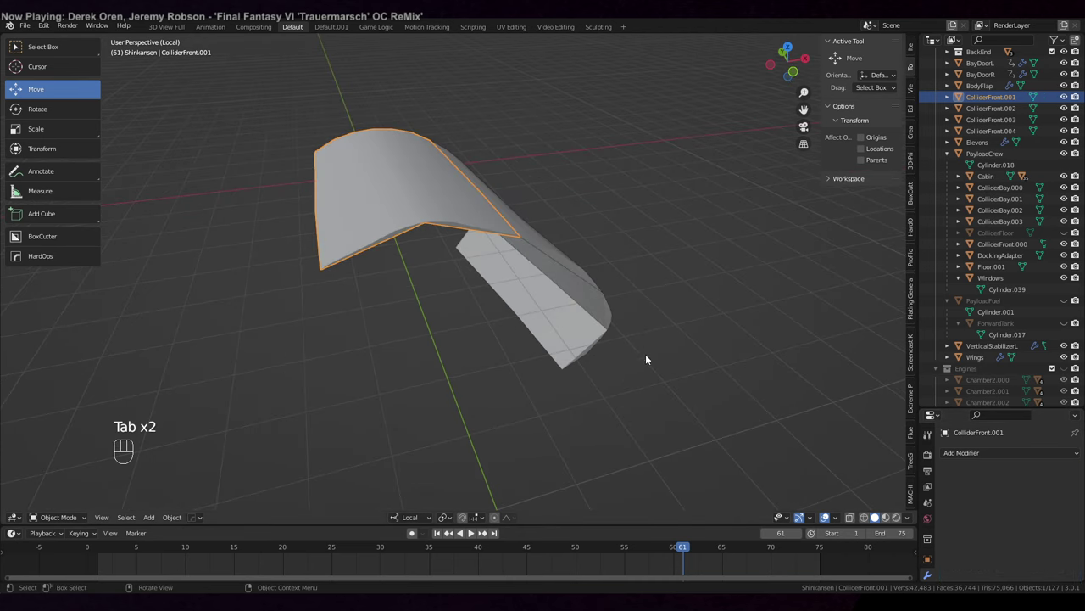
# - Repeat the separation on the remaining shells, producing ColliderFront.001 through .008
pyautogui.press('Tab')
pyautogui.press('a')
pyautogui.press('p')
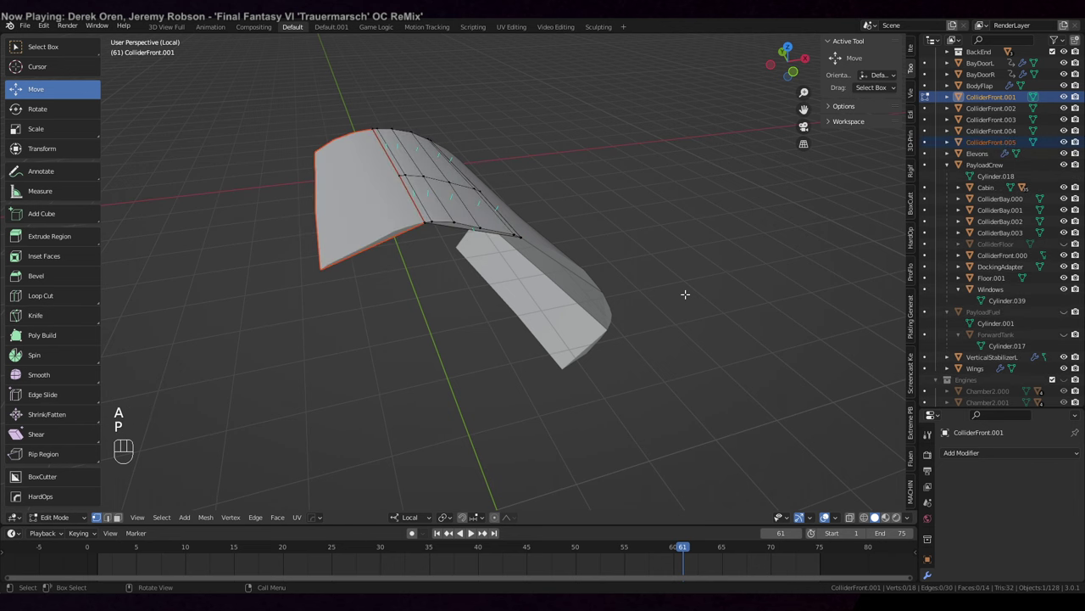
pyautogui.press('Tab')
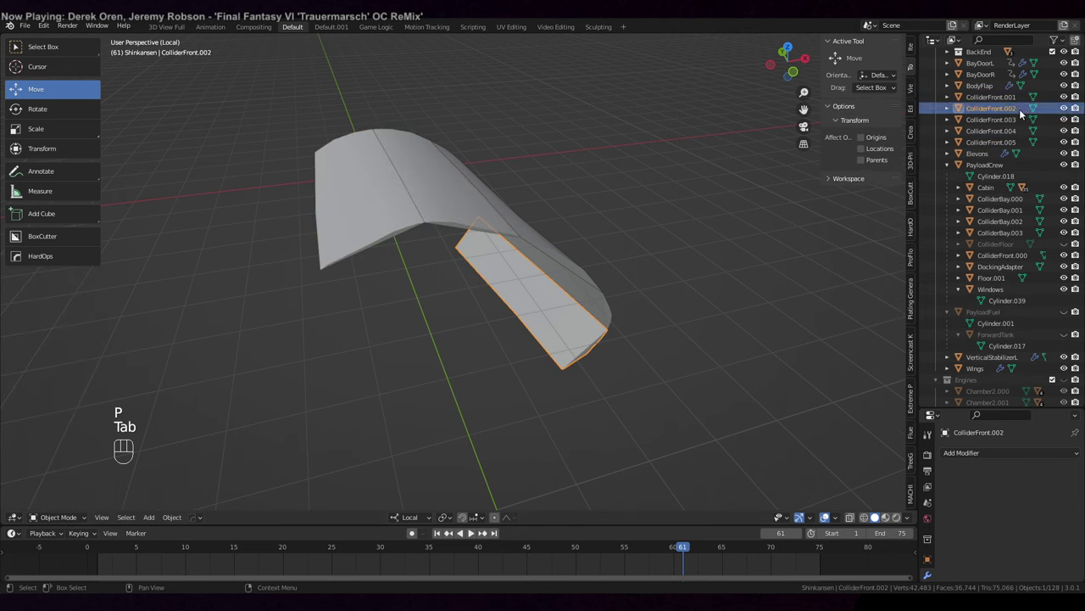
pyautogui.press('a')
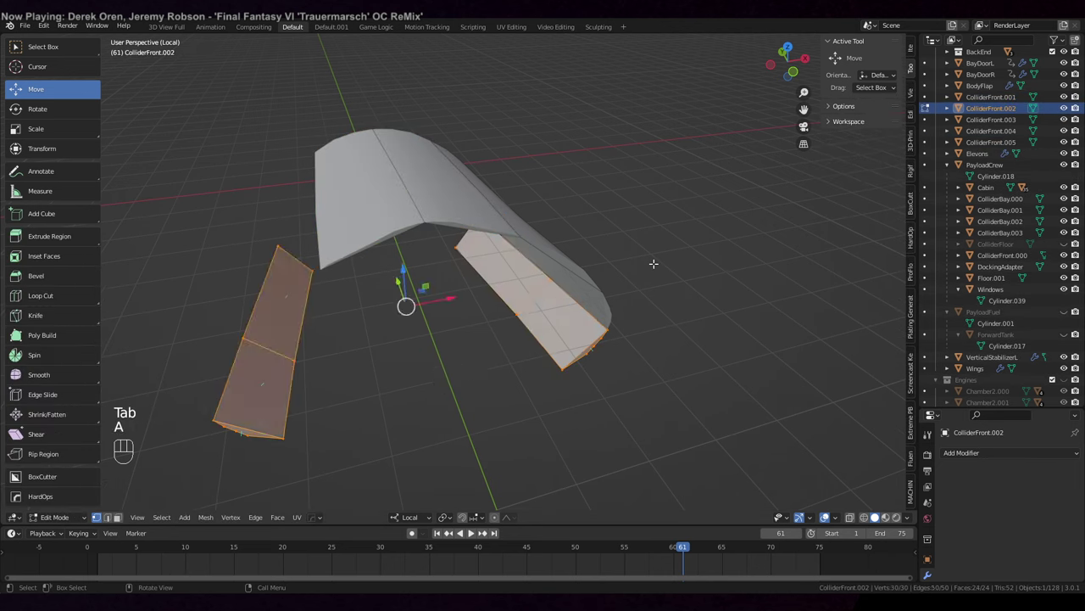
pyautogui.press('p')
pyautogui.press('Tab')
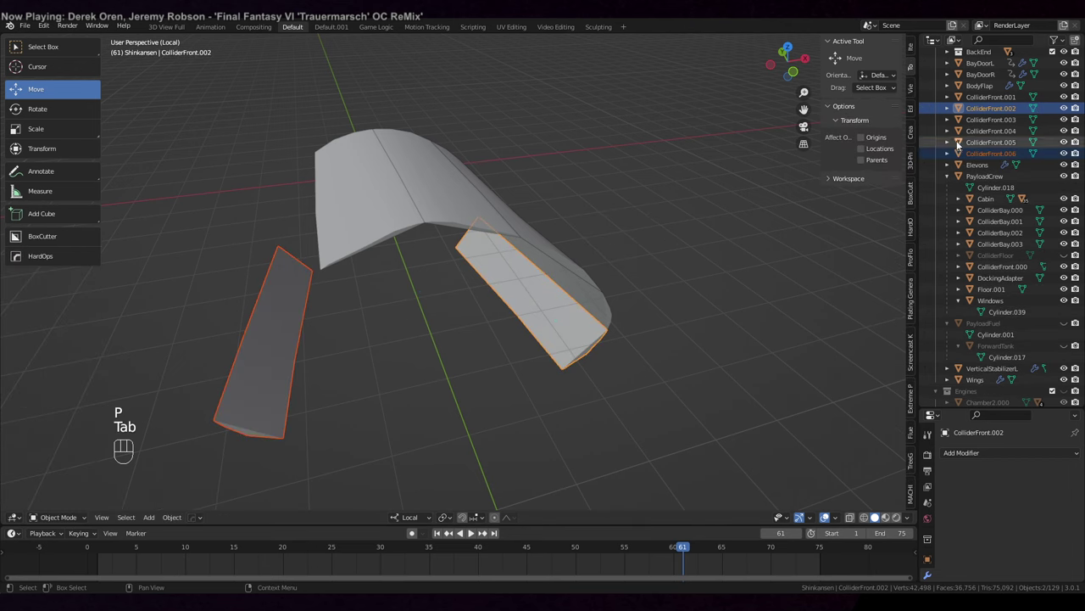
pyautogui.press('a')
pyautogui.press('Tab')
# - Leave local view and parent the ColliderFront pieces under PayloadCrew
pyautogui.moveTo(681, 351); pyautogui.dragTo(770, 325)
pyautogui.middleClick(710, 329)
pyautogui.press('KP_Divide')
pyautogui.moveTo(389, 152); pyautogui.dragTo(578, 161)
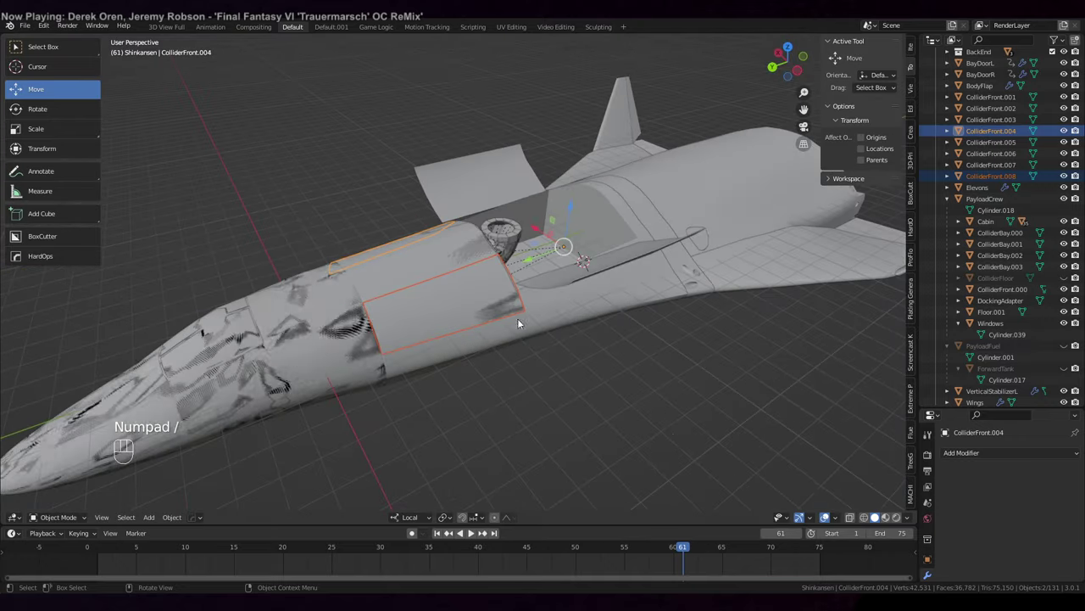
pyautogui.press('ctrl+p')
# - Select a band of PayloadCrew hull faces and scale it to 0.99 along its local axes
pyautogui.moveTo(673, 424); pyautogui.dragTo(650, 428)
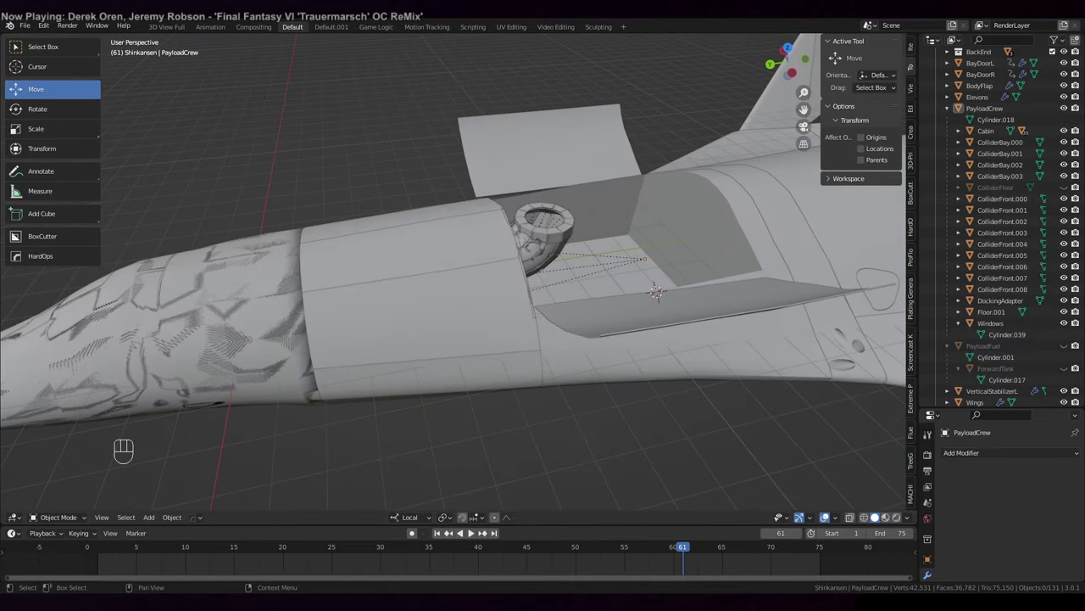
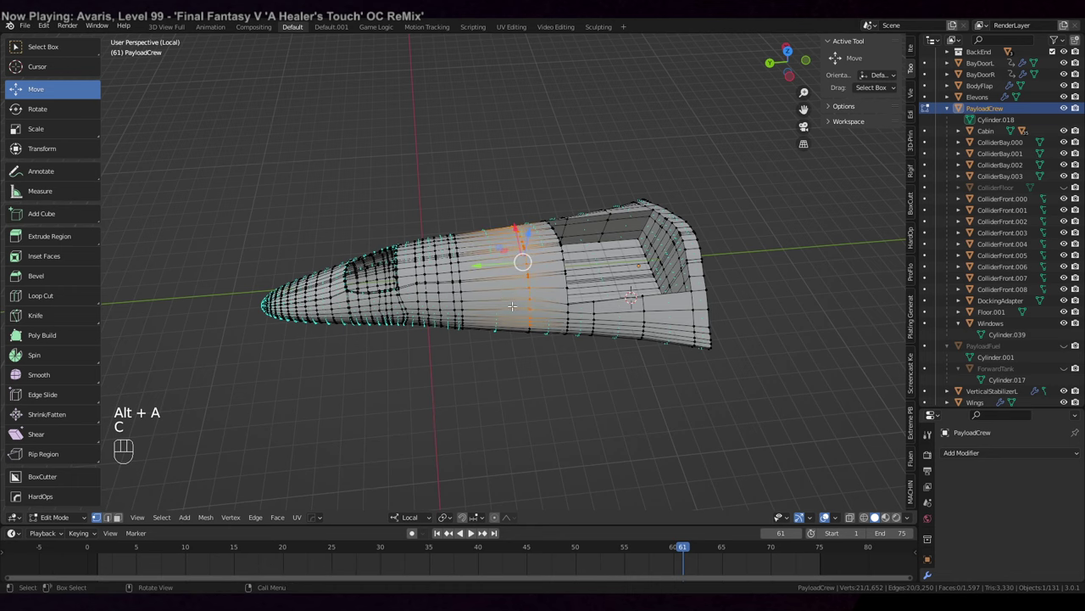
pyautogui.press('3')
pyautogui.press('c')
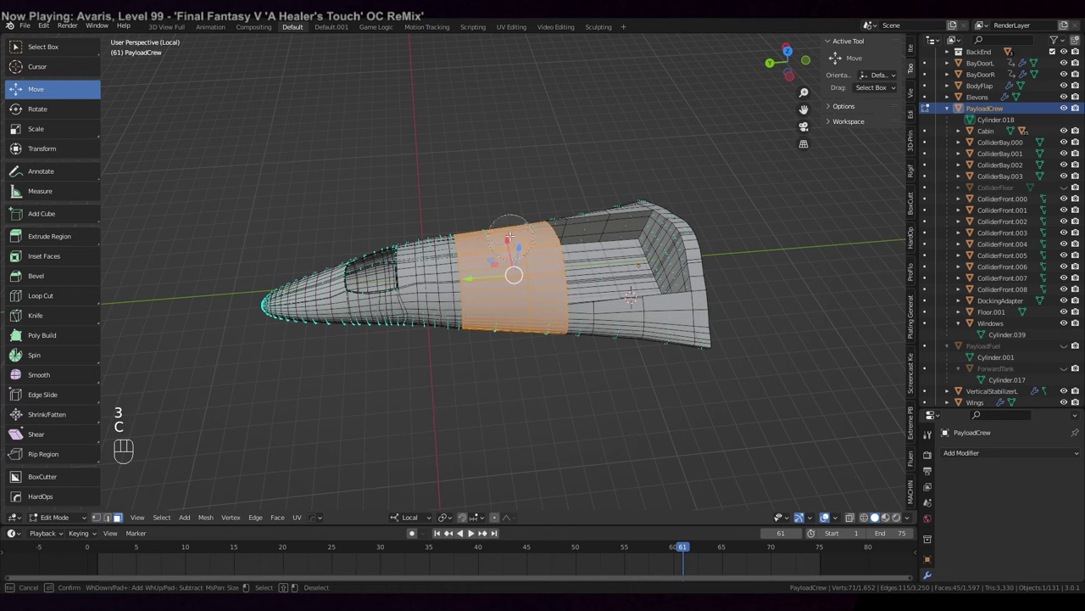
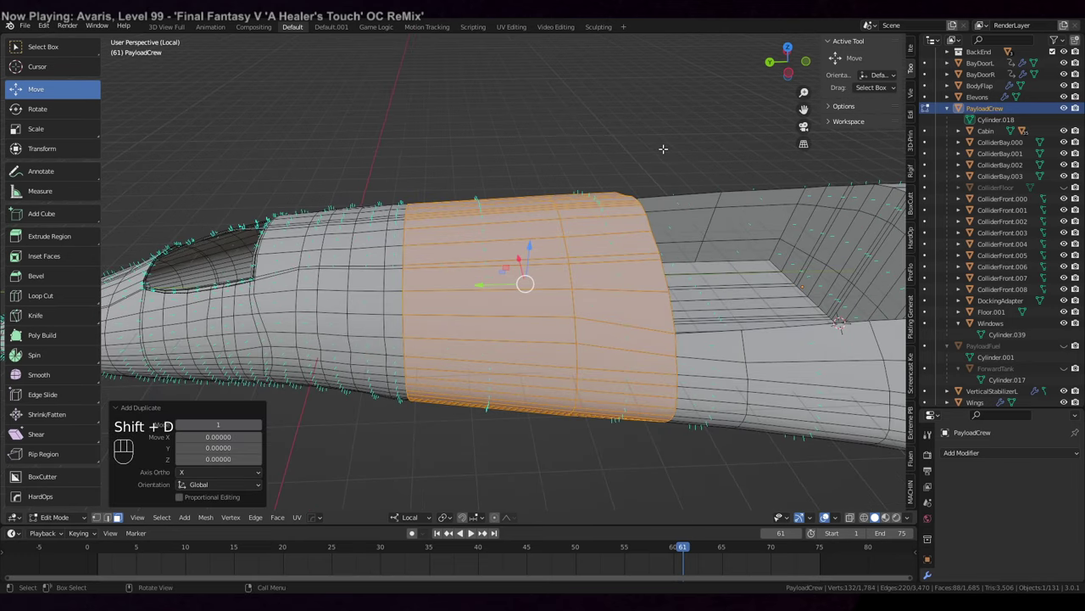
pyautogui.press('s')
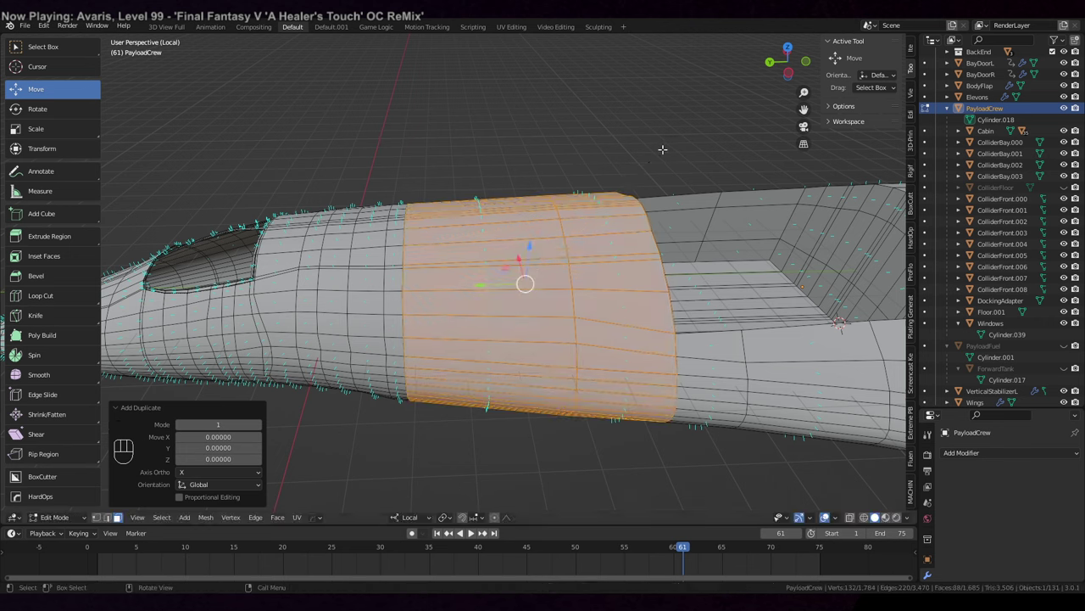
pyautogui.press('s')
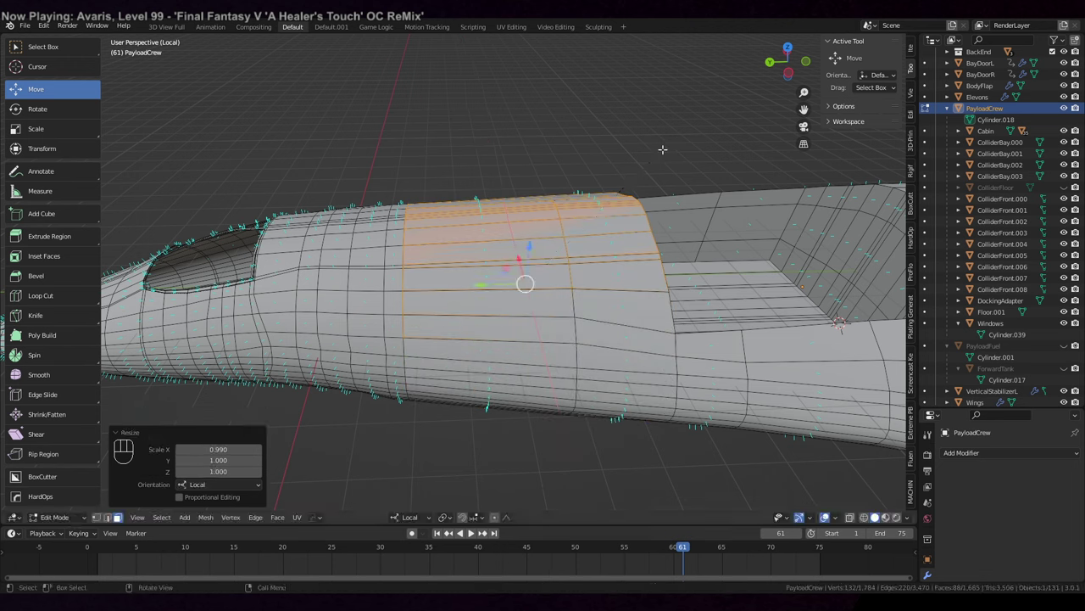
pyautogui.press('s')
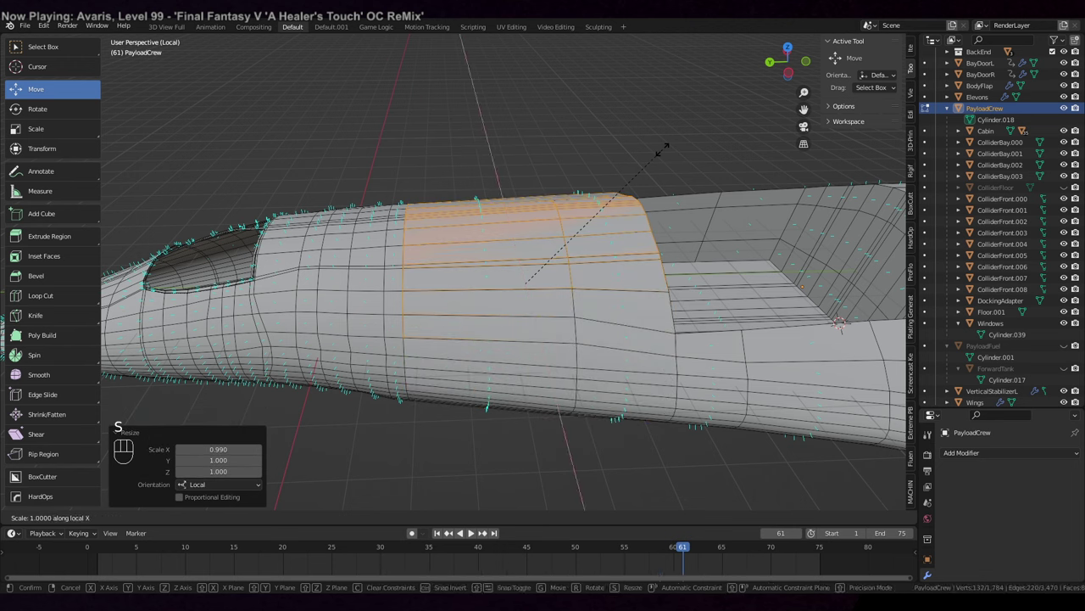
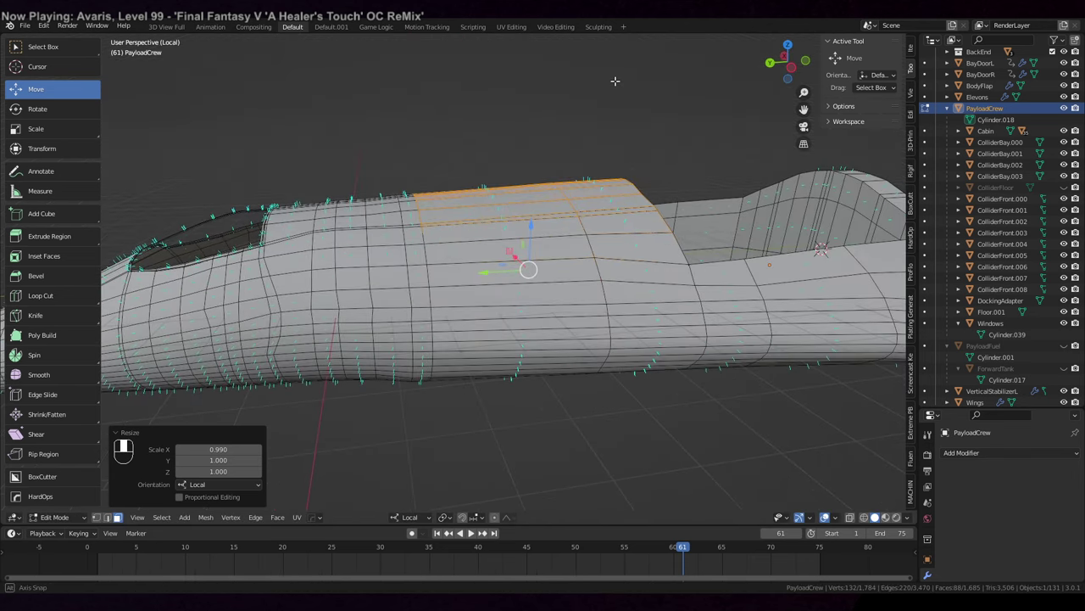
pyautogui.press('ctrl+z')
pyautogui.press('s')
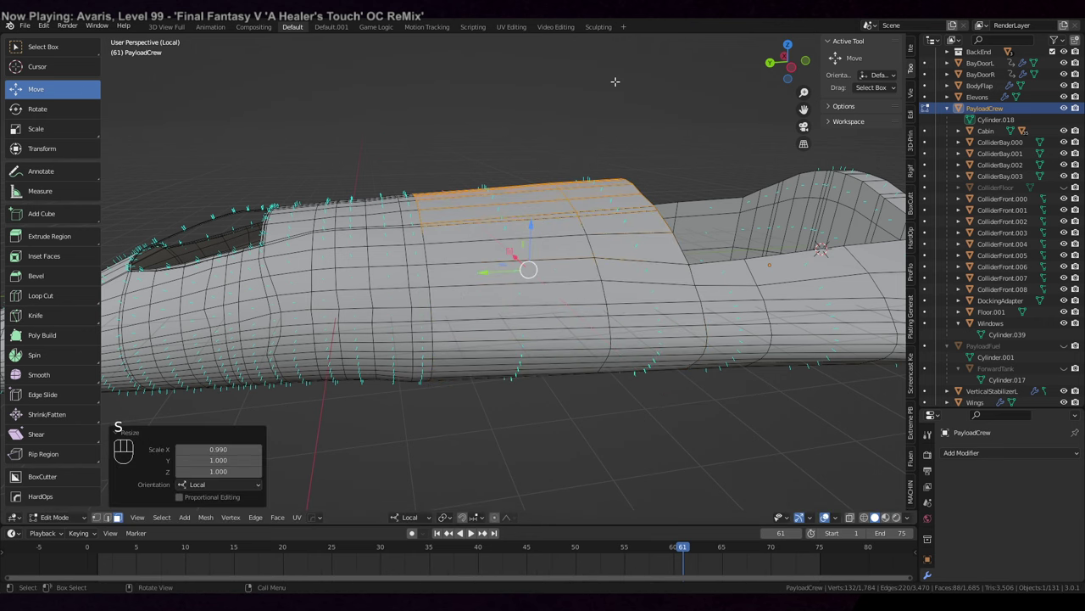
pyautogui.press('s')
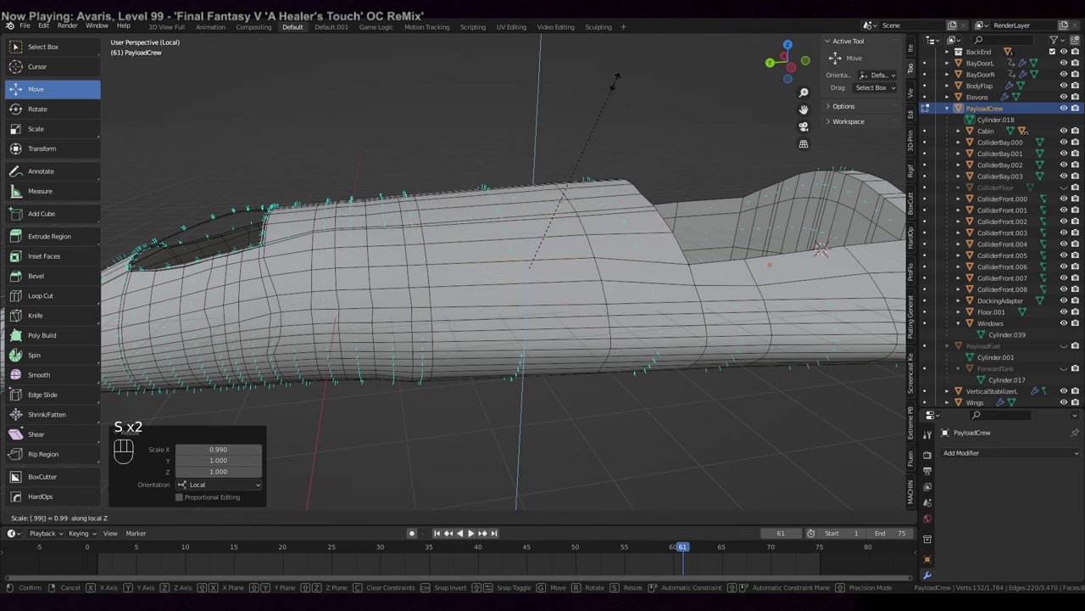
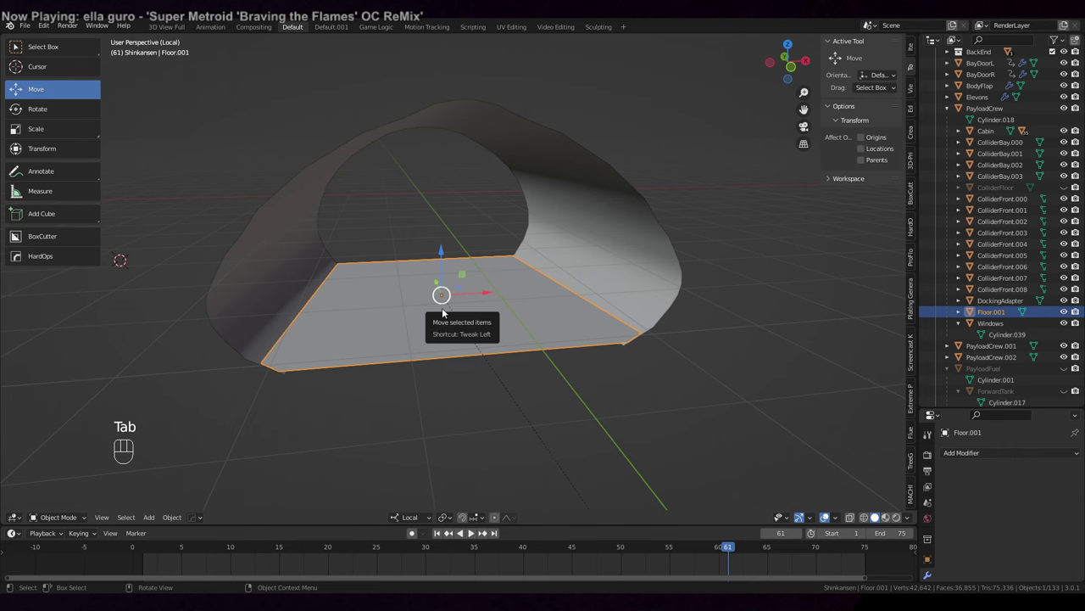
# - Delete Floor.001 and return to the full shuttle view with RearCabinInterior kept
pyautogui.press('Delete')
pyautogui.press('Tab')
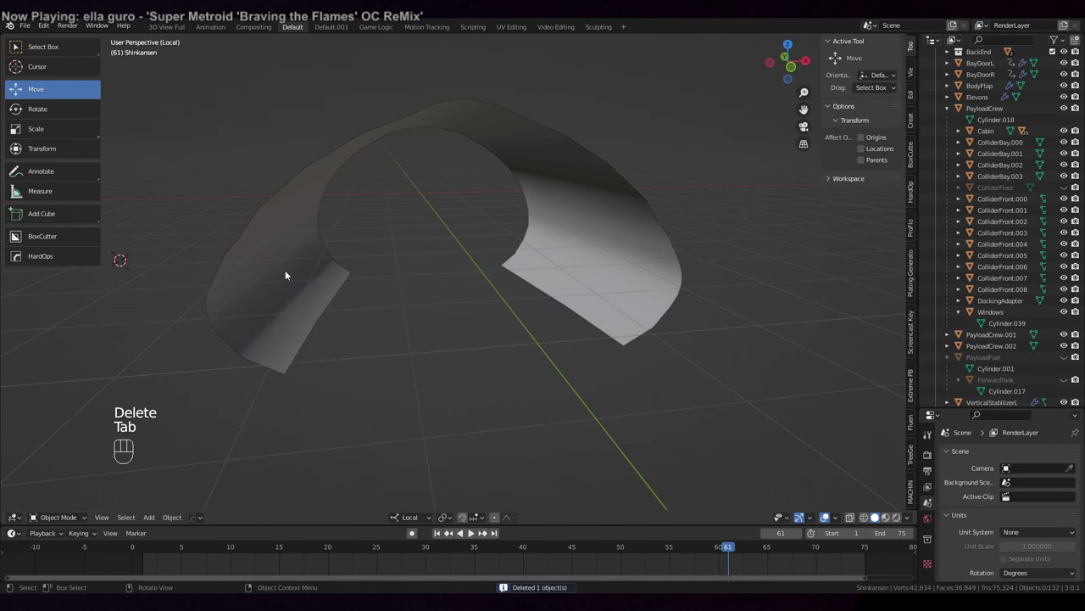
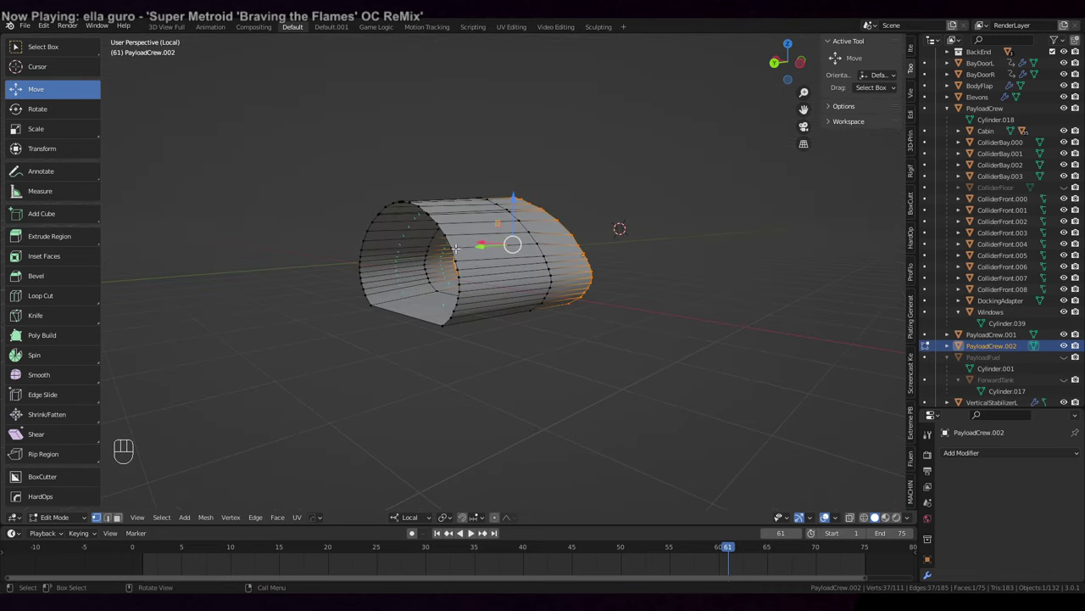
pyautogui.press('alt+KP_Divide')
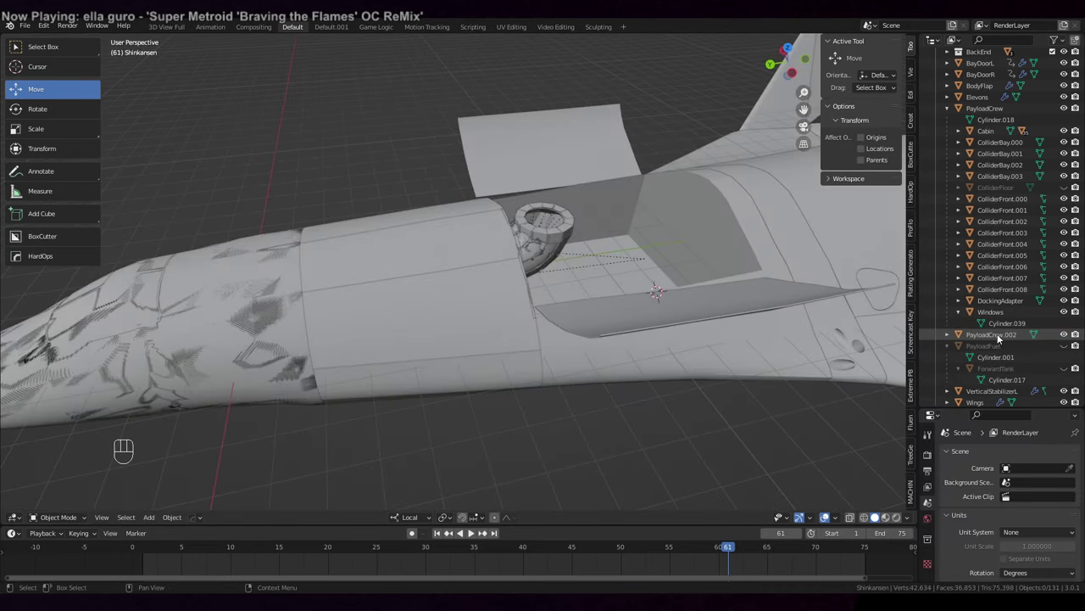
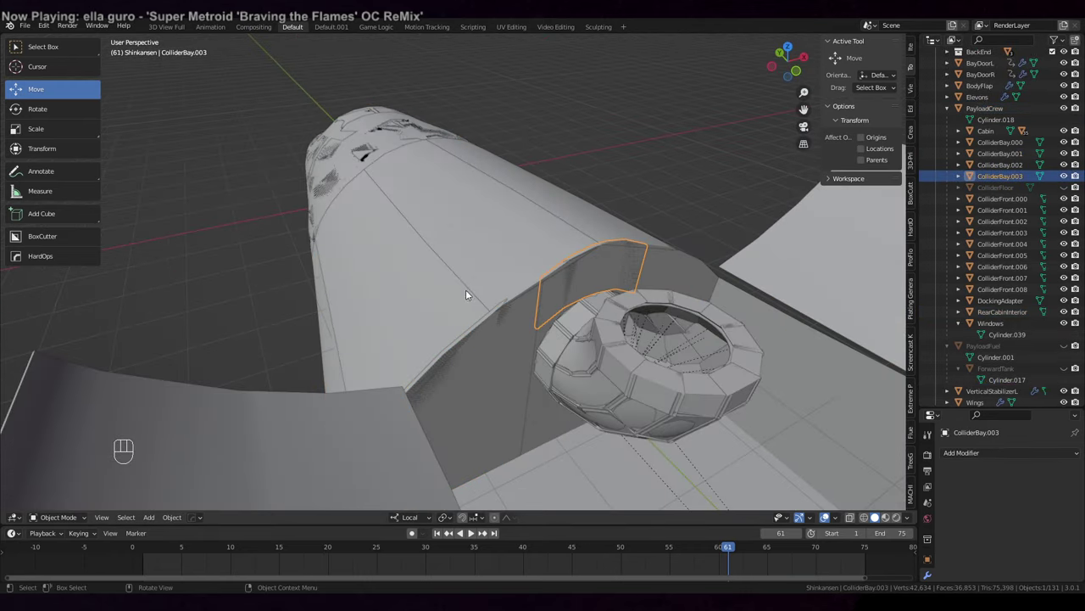
# - Orbit around the rear bay to inspect Cylinder.005 placed against the cabin bulkhead
pyautogui.moveTo(454, 274); pyautogui.dragTo(468, 286)
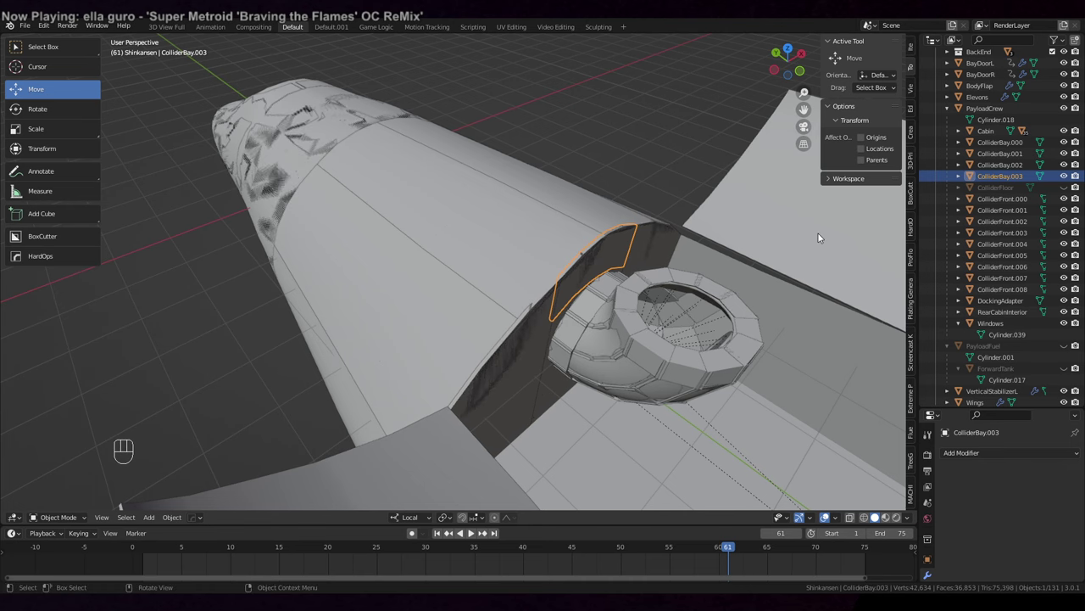
pyautogui.moveTo(787, 242); pyautogui.dragTo(719, 239)
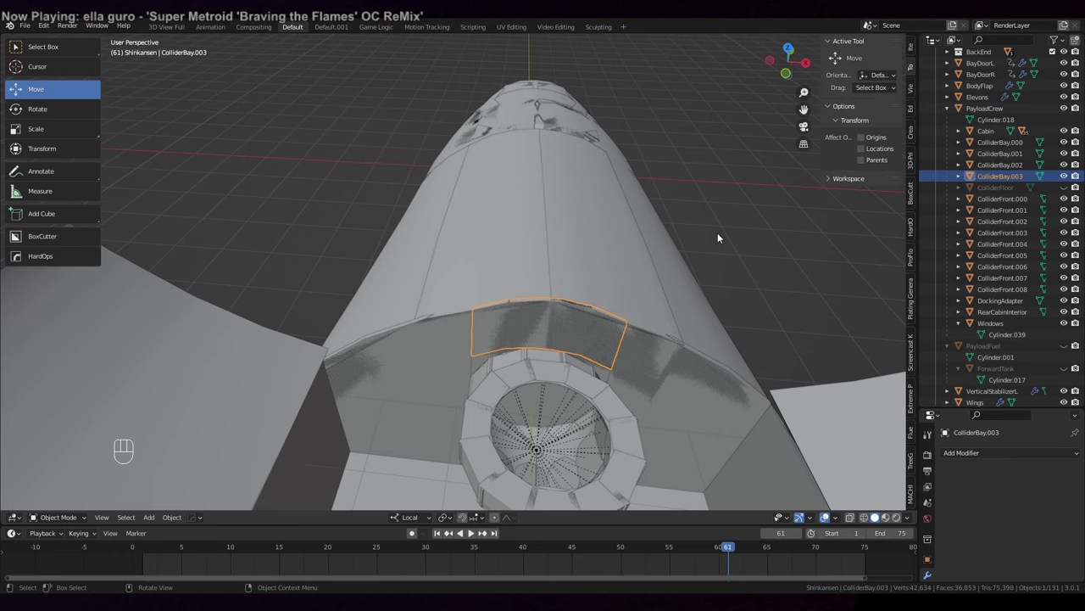
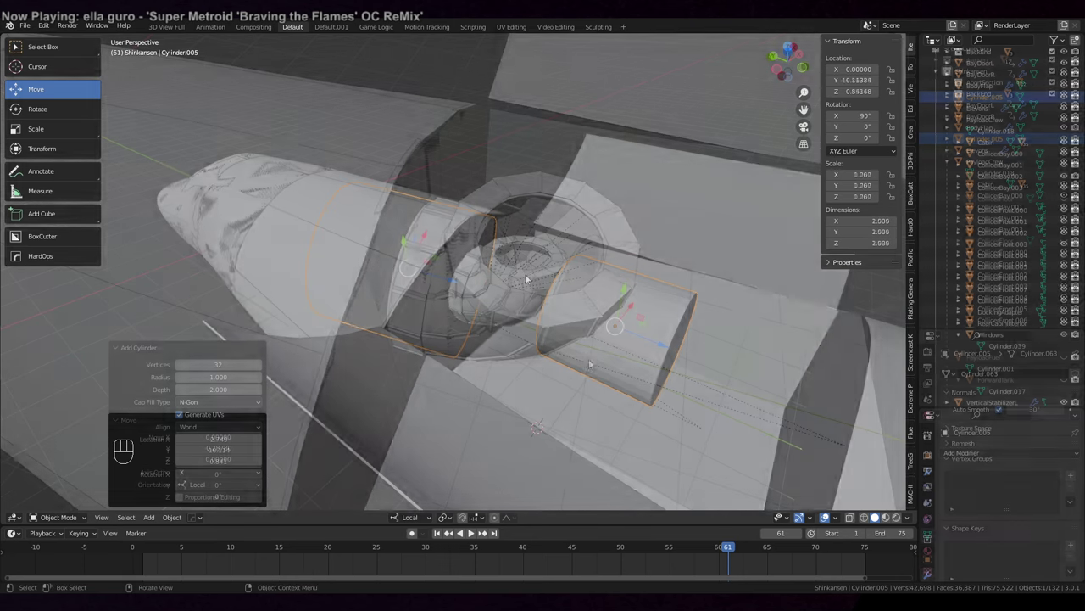
pyautogui.middleClick(657, 346)
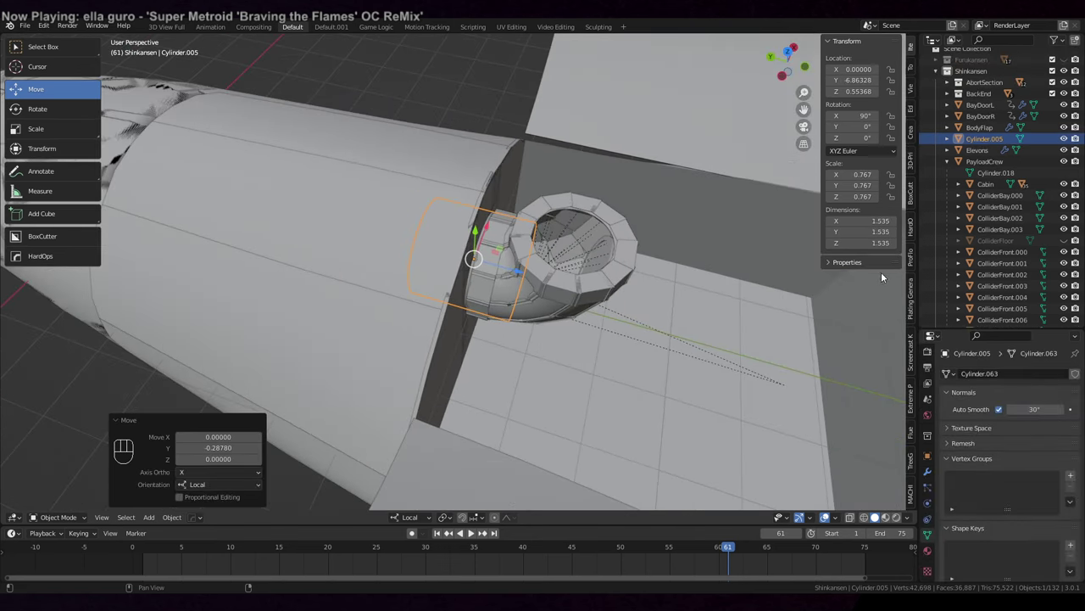
pyautogui.moveTo(516, 242); pyautogui.dragTo(636, 226)
pyautogui.moveTo(577, 263); pyautogui.dragTo(629, 237)
pyautogui.moveTo(625, 237); pyautogui.dragTo(599, 248)
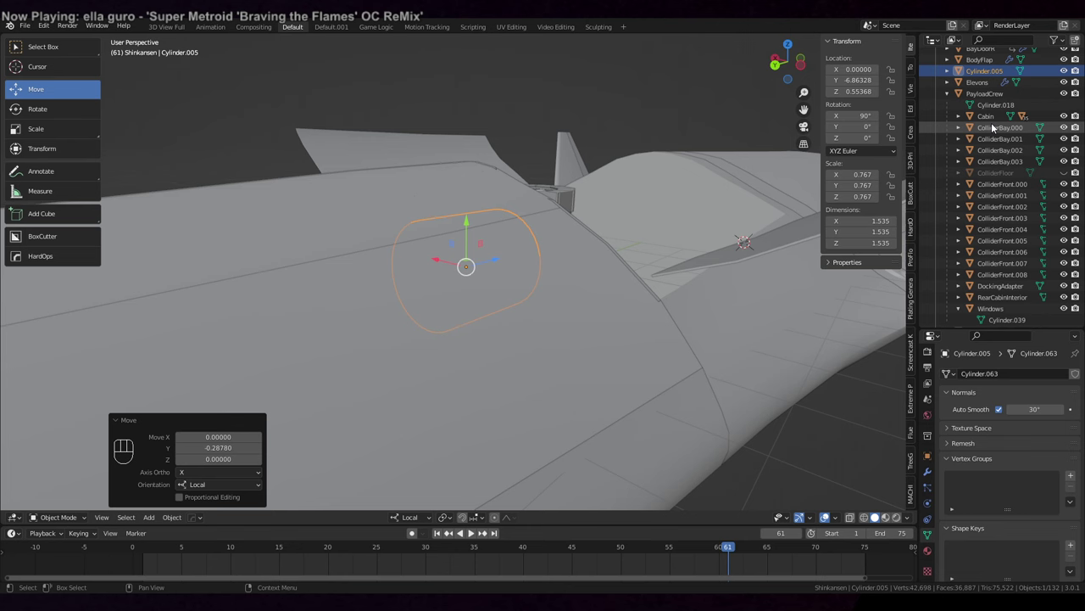
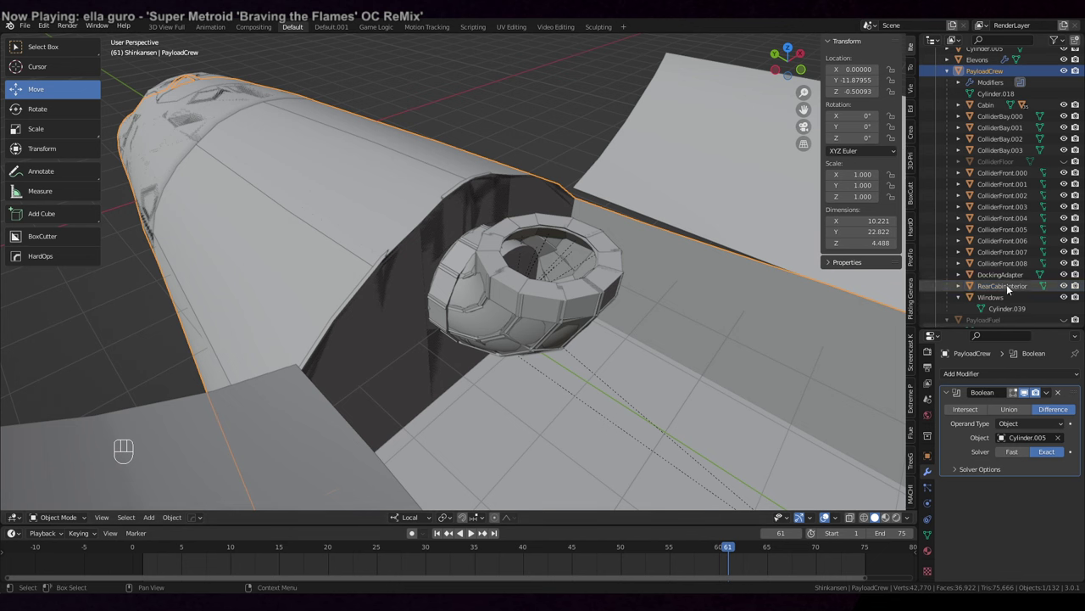
# - Copy the Boolean cut onto RearCabinInterior and isolate both cabin pieces in local view
pyautogui.click(1009, 291)
pyautogui.moveTo(961, 379); pyautogui.dragTo(875, 165)
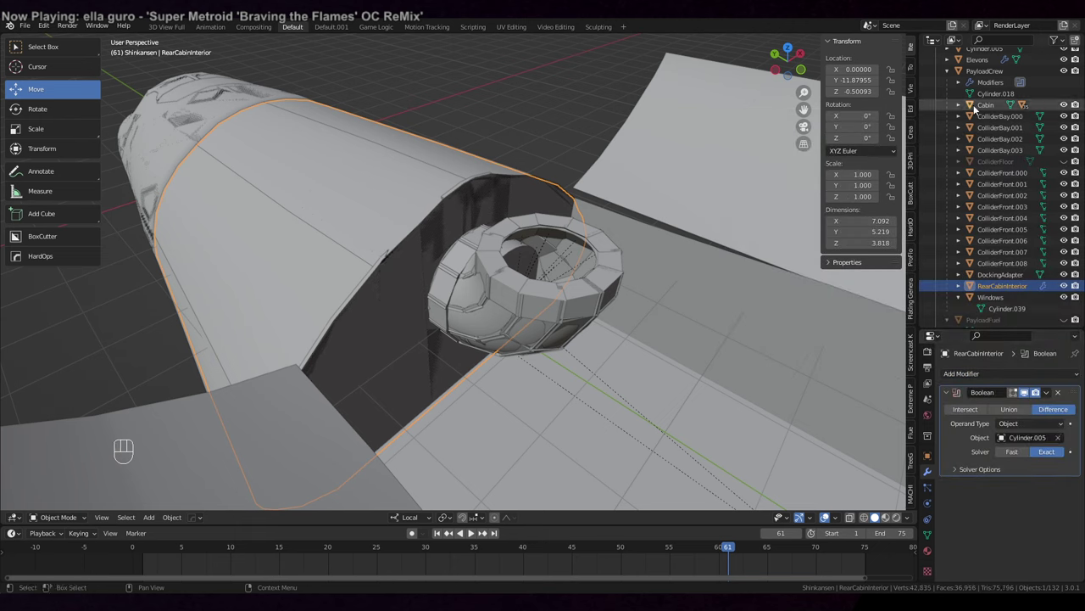
pyautogui.click(990, 73)
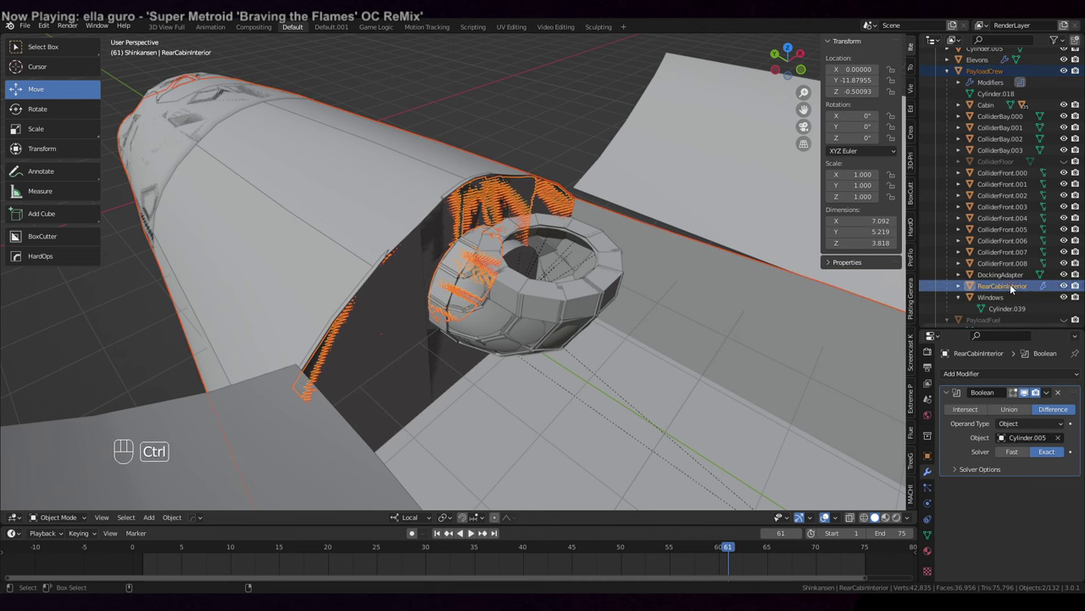
pyautogui.press('KP_Divide')
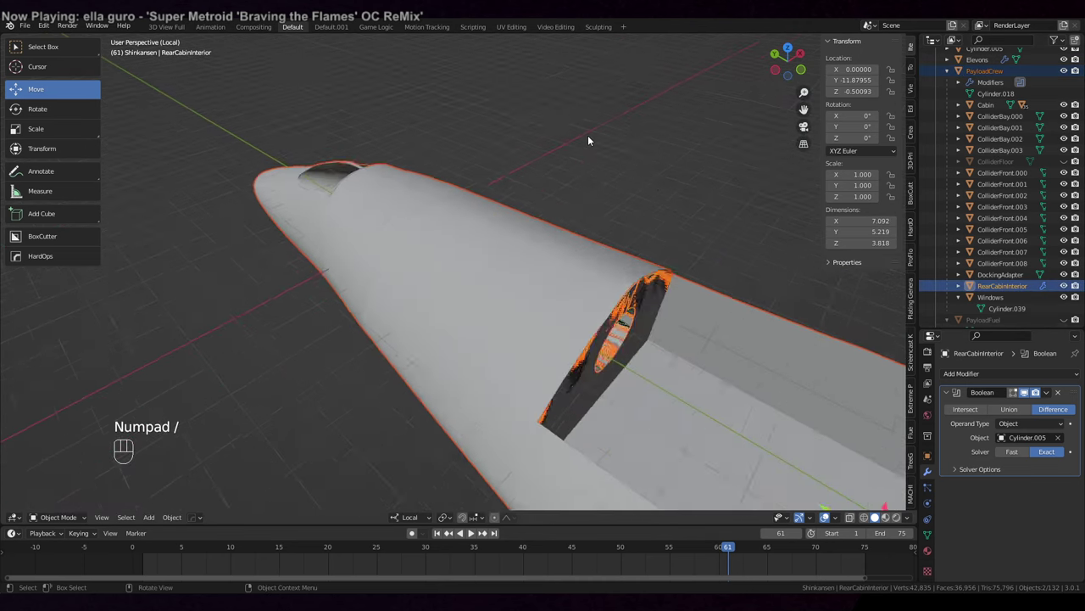
# - Orbit inside the cut opening to inspect the leftover surface in the hole
pyautogui.moveTo(644, 181); pyautogui.dragTo(551, 156)
pyautogui.moveTo(527, 181); pyautogui.dragTo(592, 144)
pyautogui.moveTo(591, 144); pyautogui.dragTo(789, 141)
pyautogui.moveTo(656, 198); pyautogui.dragTo(683, 188)
pyautogui.moveTo(684, 187); pyautogui.dragTo(498, 414)
pyautogui.moveTo(571, 216); pyautogui.dragTo(475, 334)
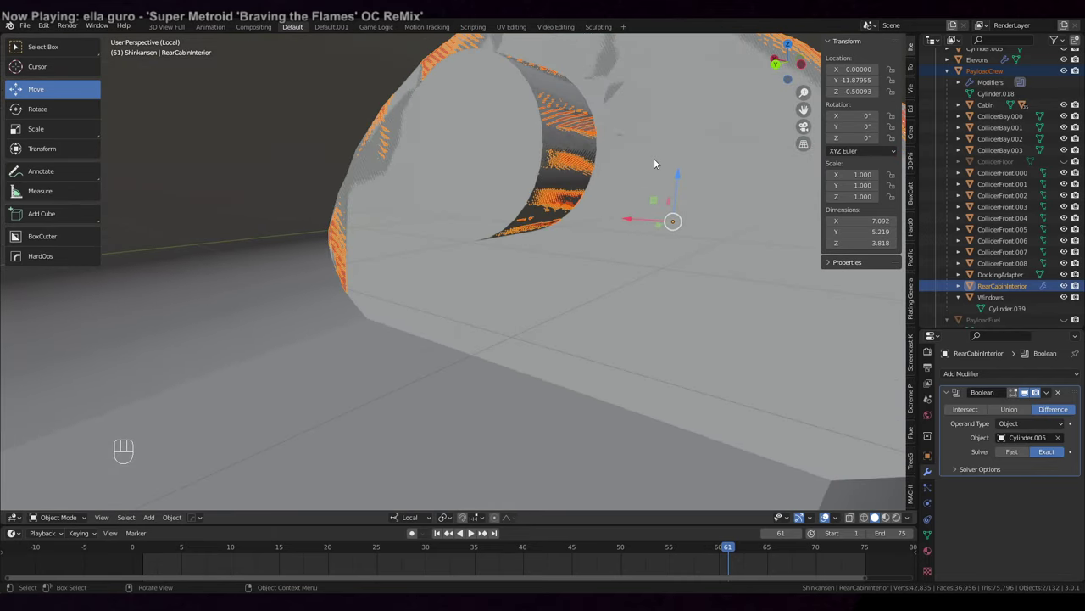
pyautogui.moveTo(654, 159); pyautogui.dragTo(578, 167)
pyautogui.middleClick(665, 155)
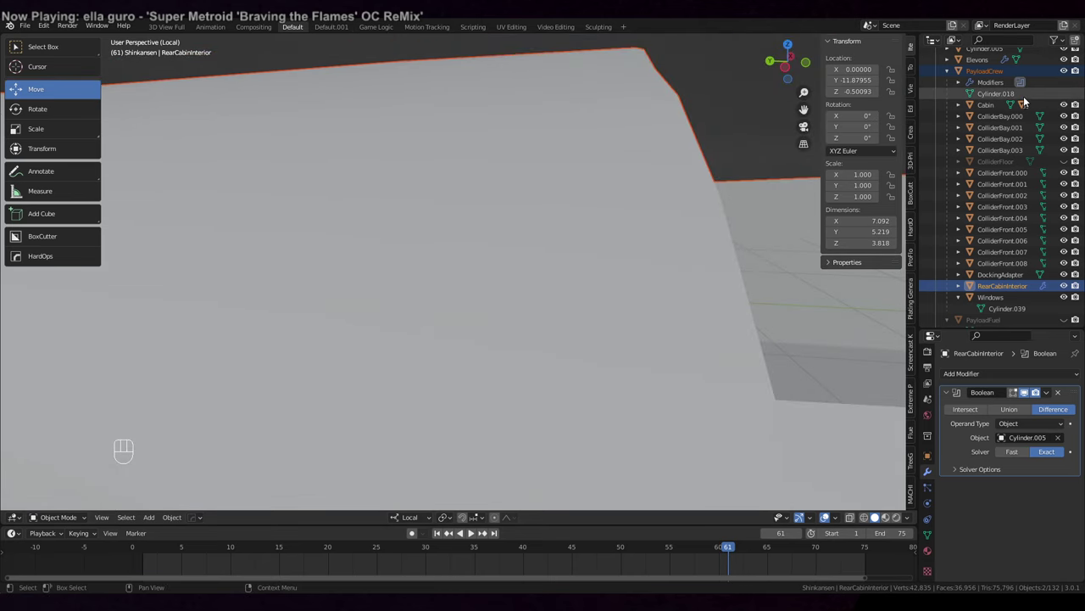
# - Hide cutter Cylinder.005 and delete the face still covering the hole in PayloadCrew
pyautogui.click(1012, 99)
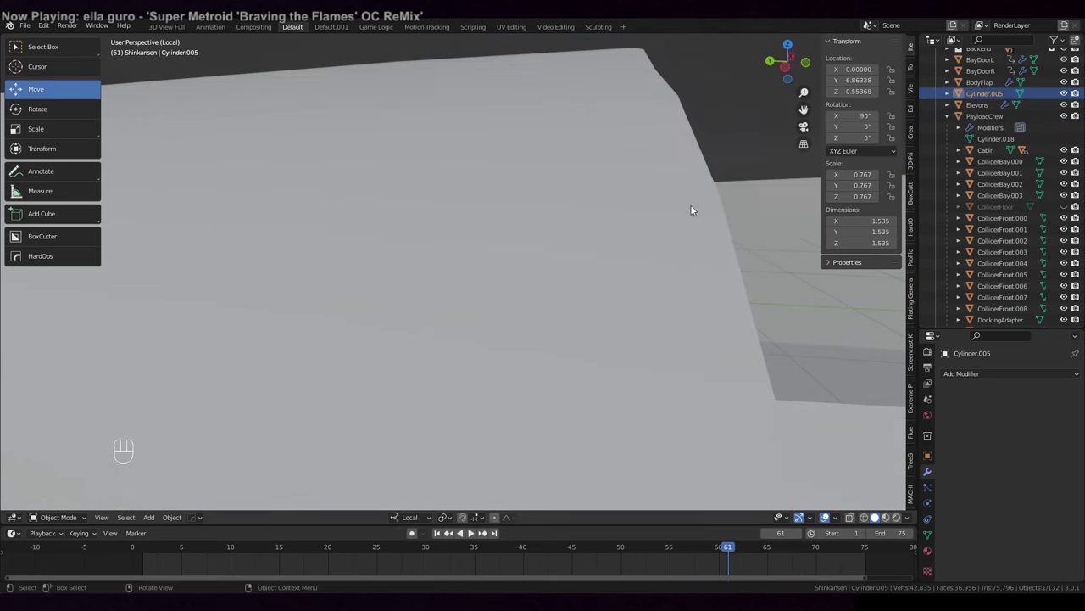
pyautogui.moveTo(614, 214); pyautogui.dragTo(333, 248)
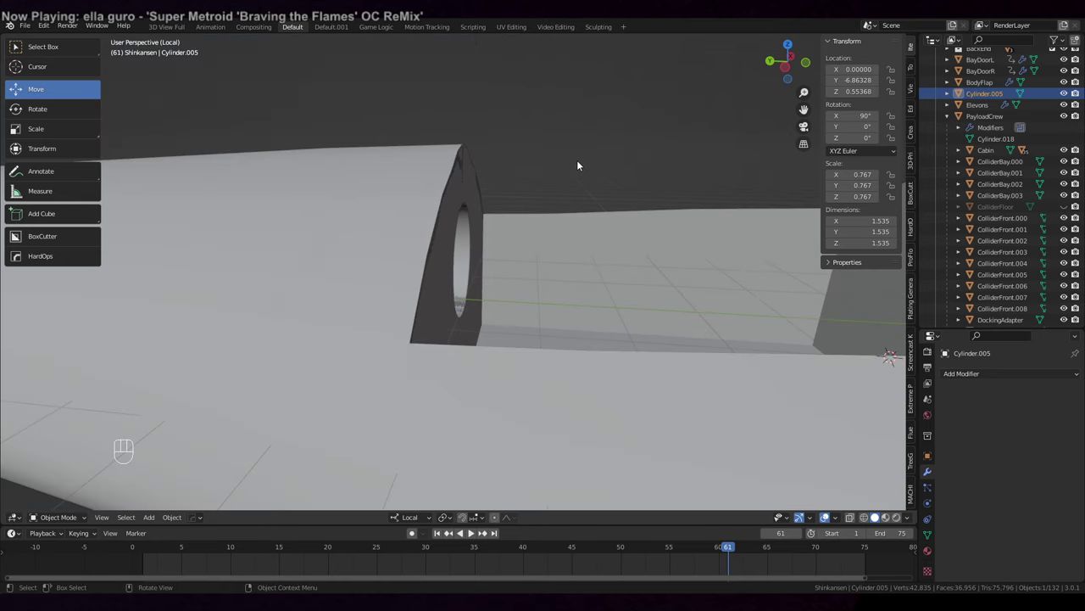
pyautogui.press('KP_Divide')
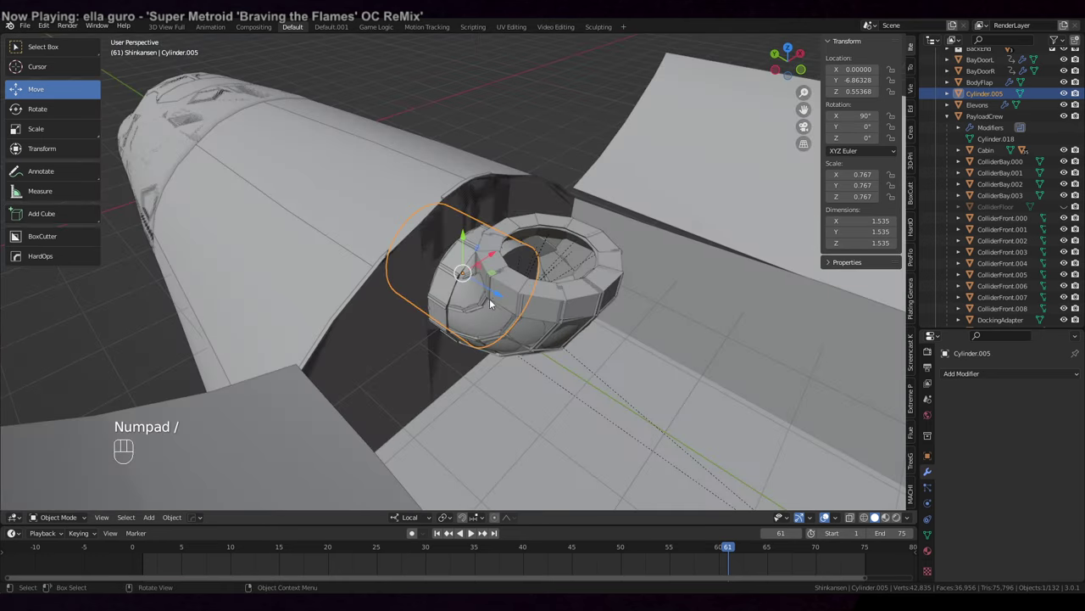
pyautogui.click(495, 303)
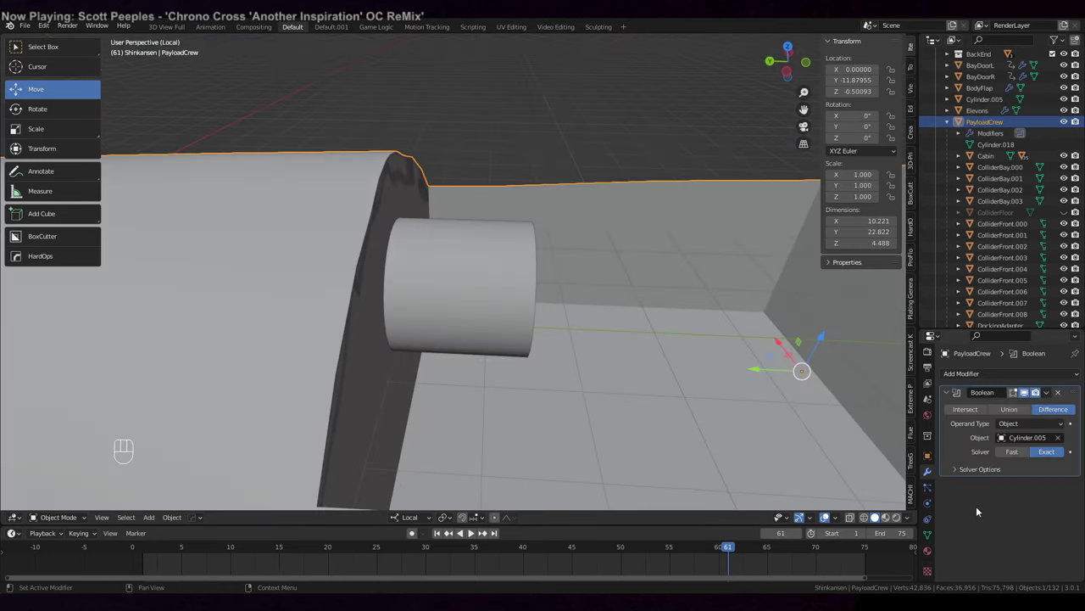
pyautogui.moveTo(539, 332); pyautogui.dragTo(558, 323)
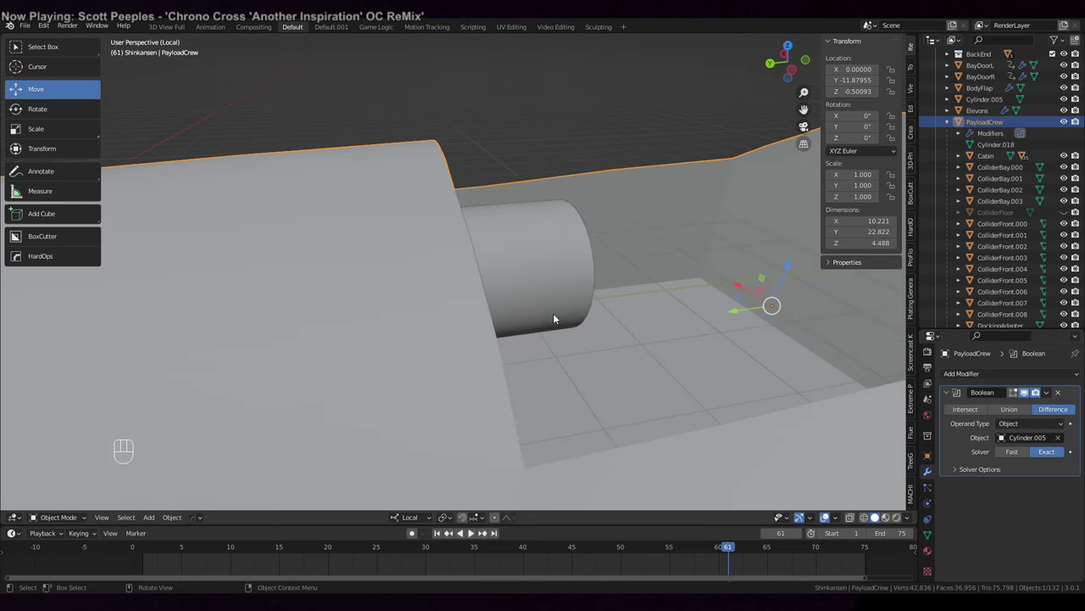
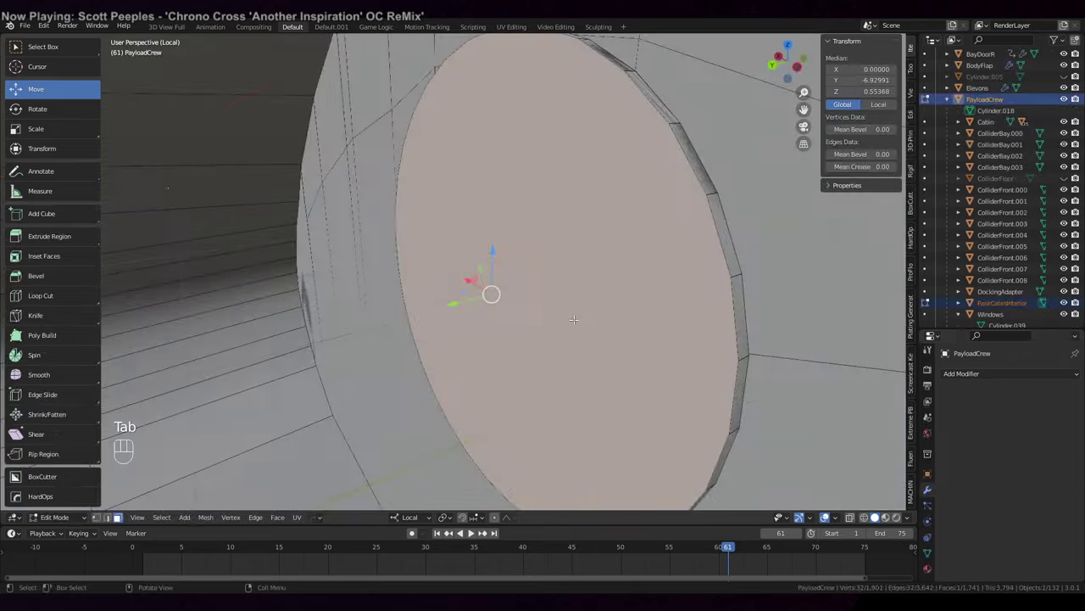
pyautogui.press('Delete')
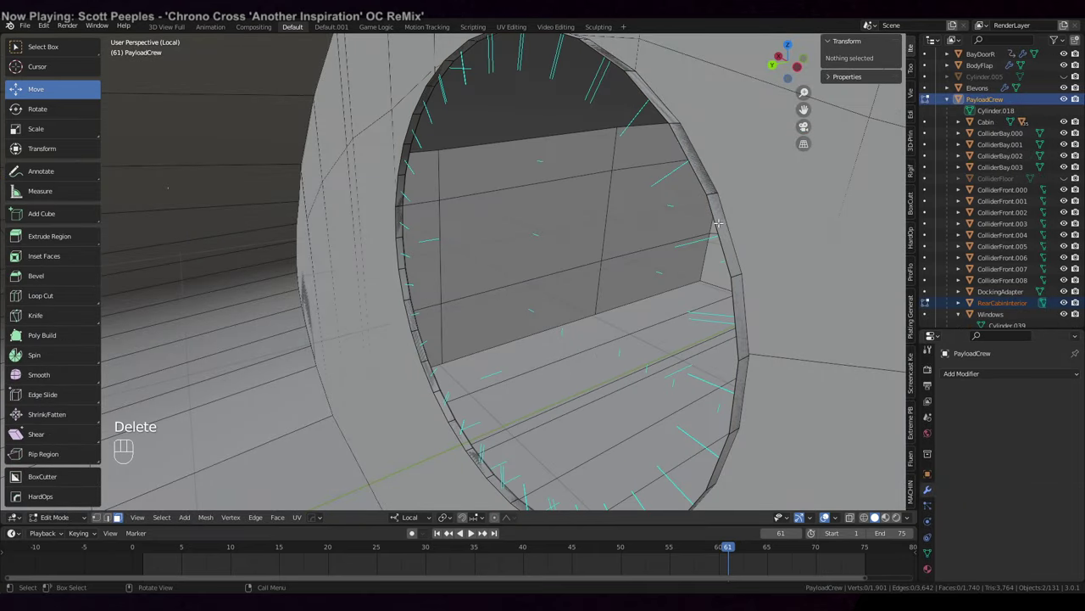
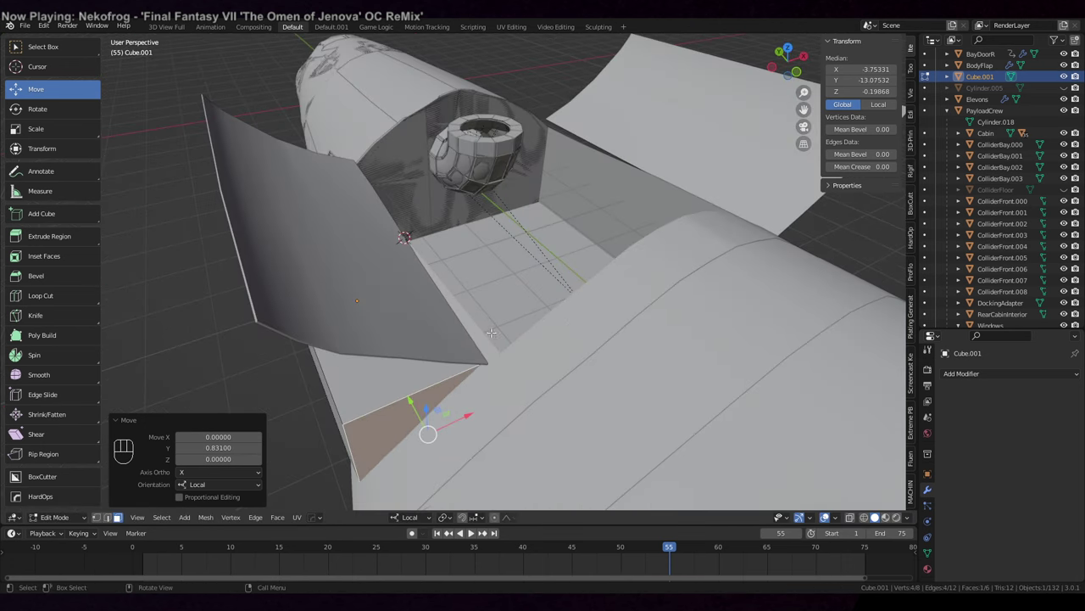
# - Toggle X-ray so the new Cube.001 can be fitted along the bay's side wall
pyautogui.press('z')
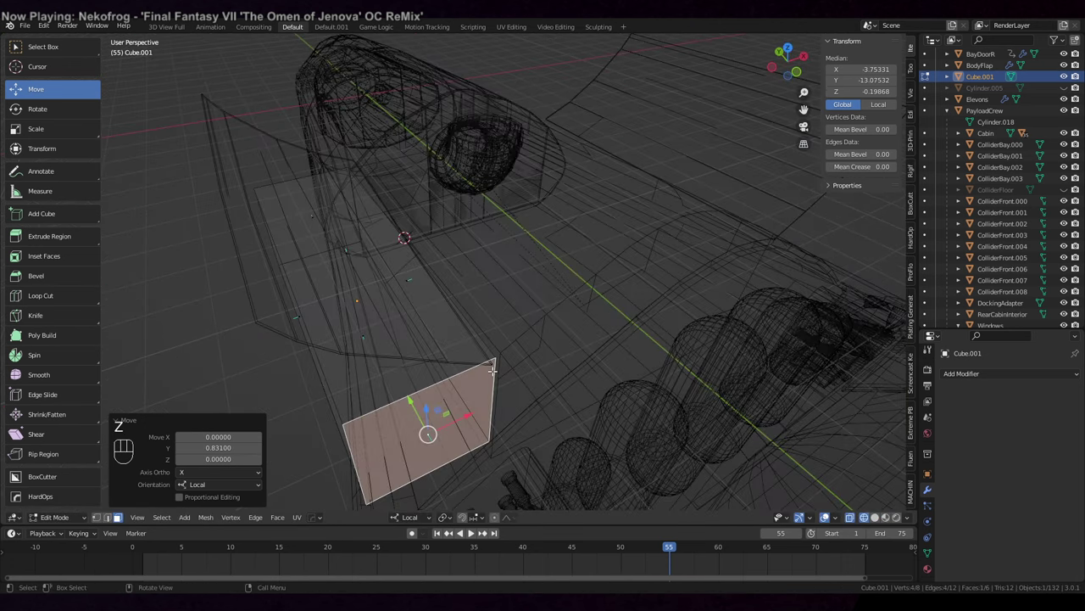
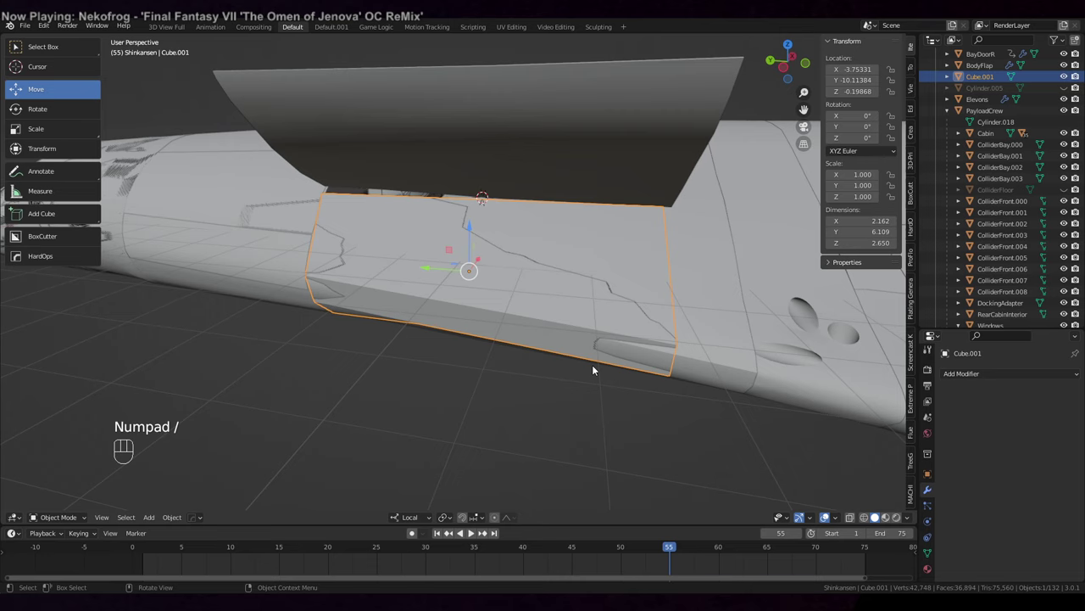
# - Mirror Cube.001 across PayloadCrew on X, apply it, and start separating the mesh parts
pyautogui.moveTo(570, 389); pyautogui.dragTo(479, 427)
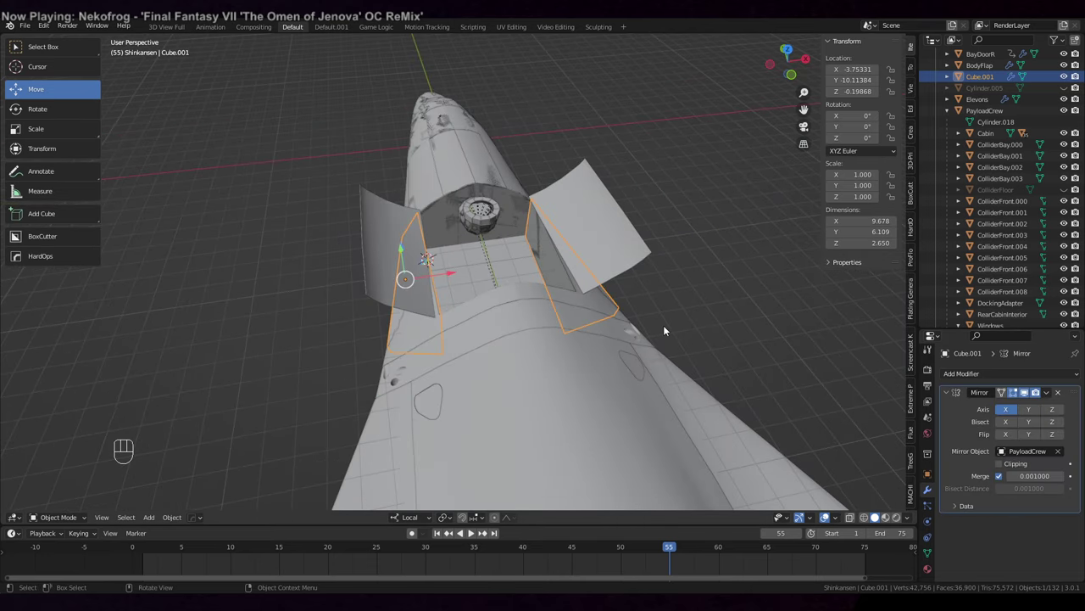
pyautogui.moveTo(1050, 393); pyautogui.dragTo(1025, 409)
pyautogui.press('Tab')
pyautogui.press('a')
pyautogui.press('p')
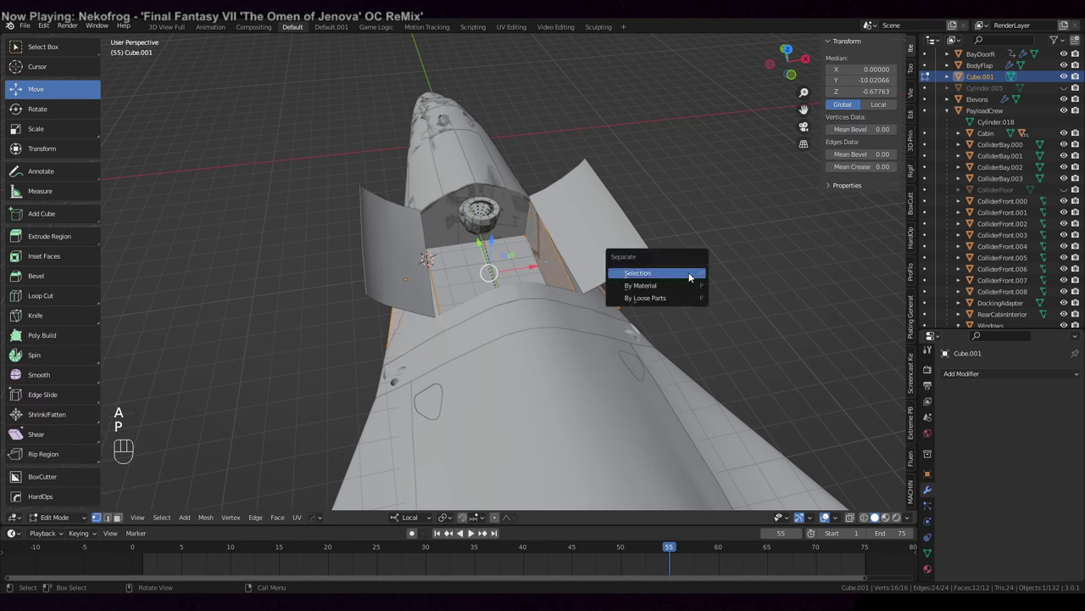
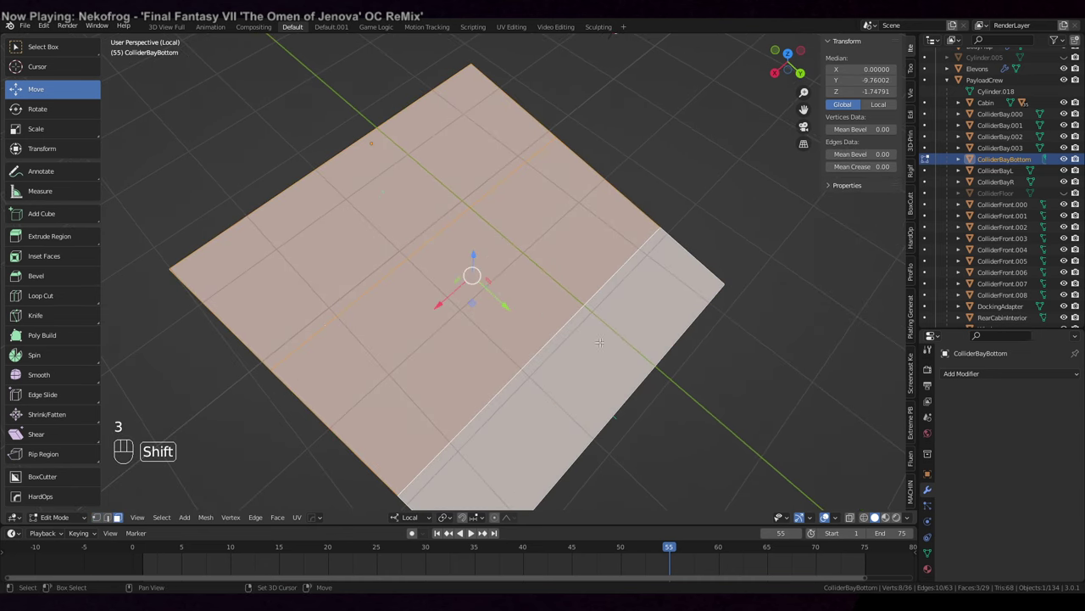
# - View the shuttle from the side in X-ray and unhide the ColliderFloor object
pyautogui.press('KP_Divide')
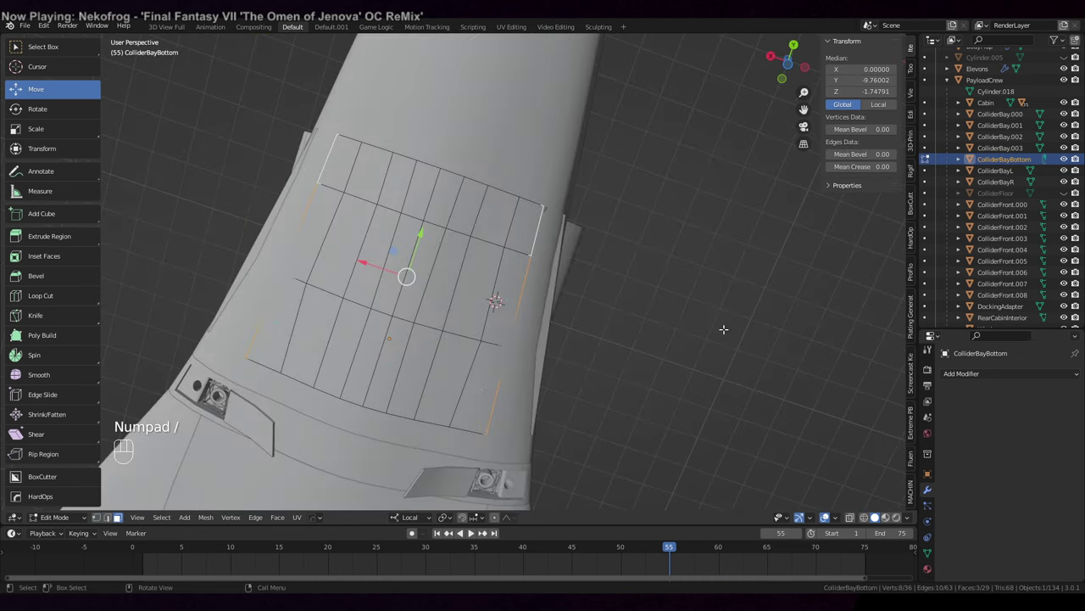
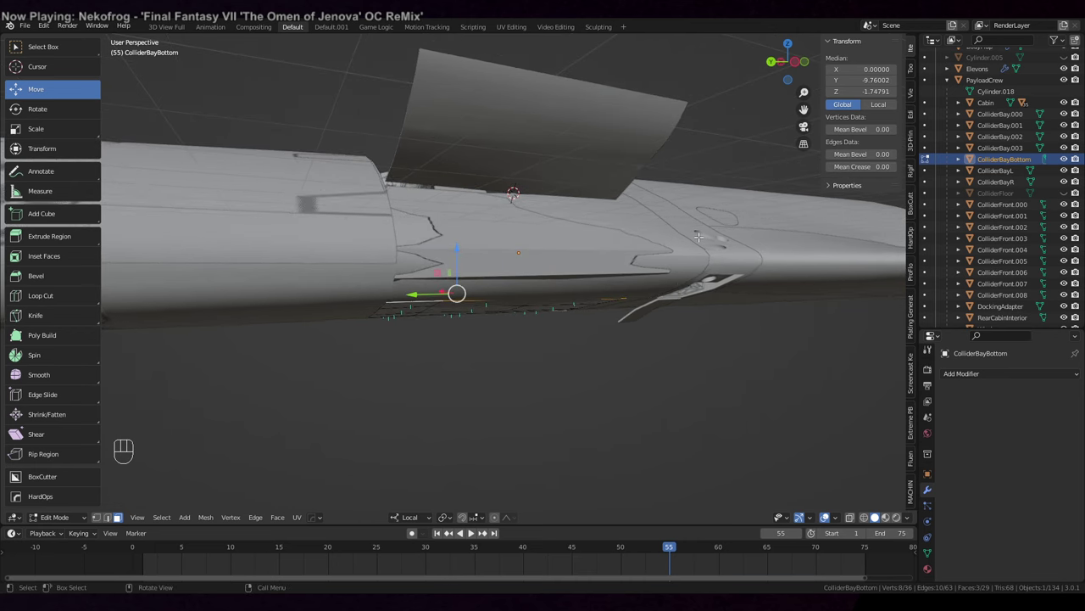
pyautogui.press('KP_5')
pyautogui.press('KP_3')
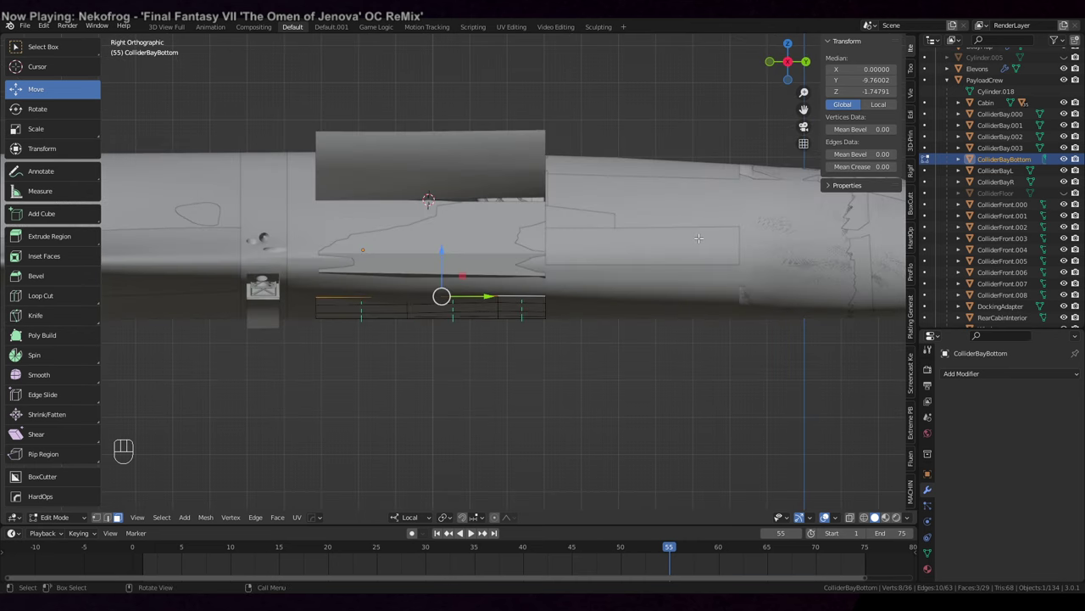
pyautogui.press('z')
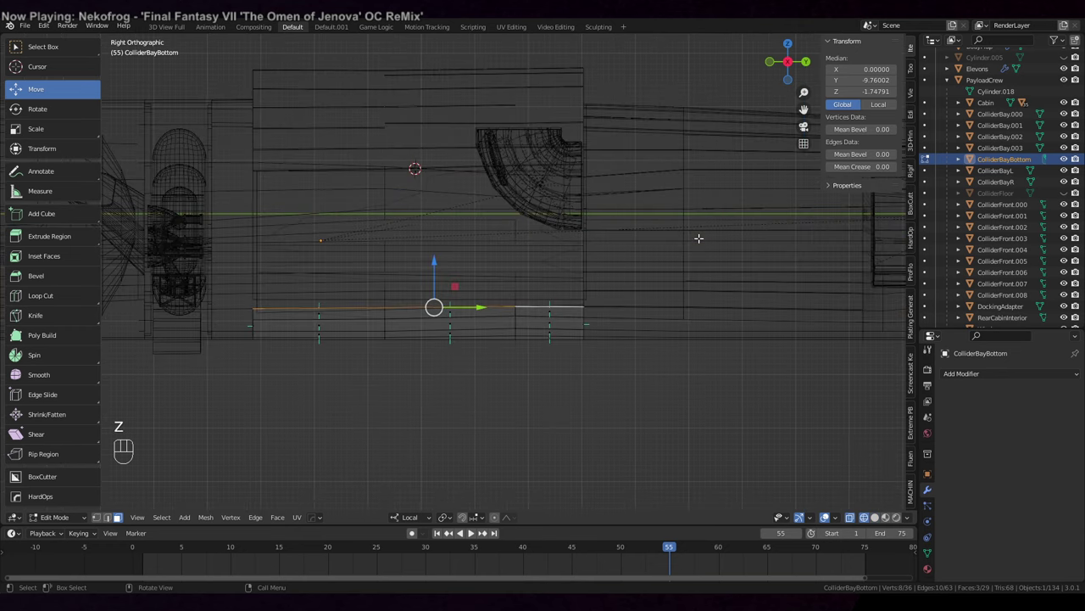
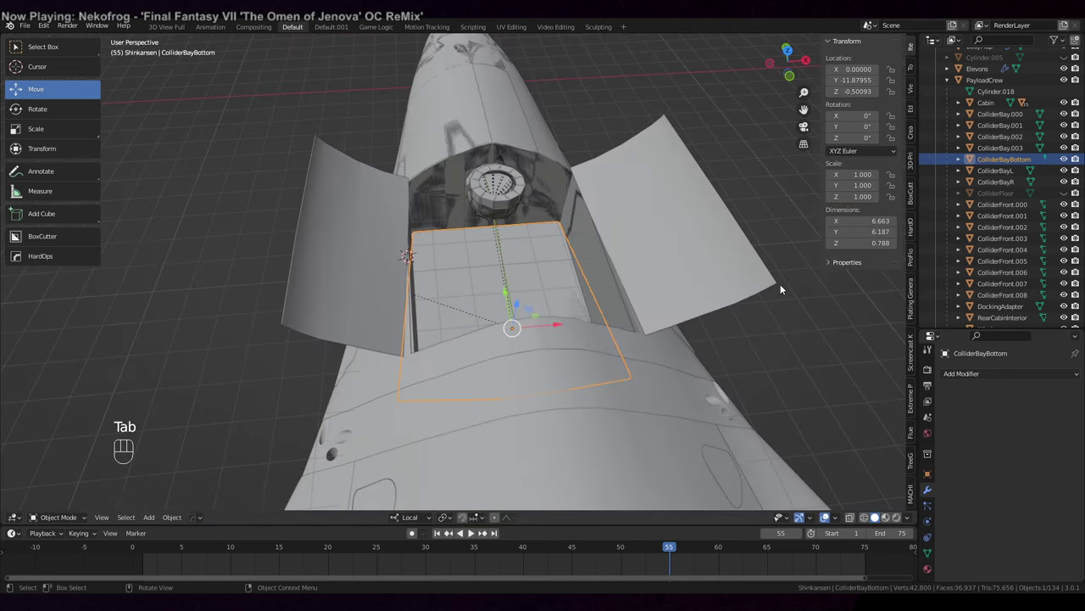
pyautogui.click(1074, 198)
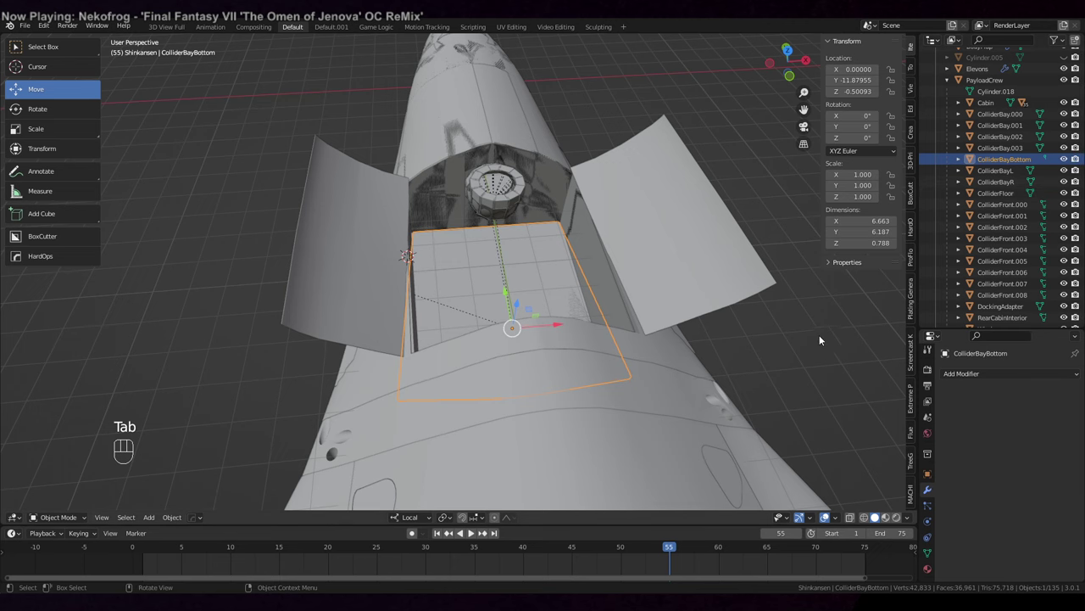
pyautogui.moveTo(731, 339); pyautogui.dragTo(784, 330)
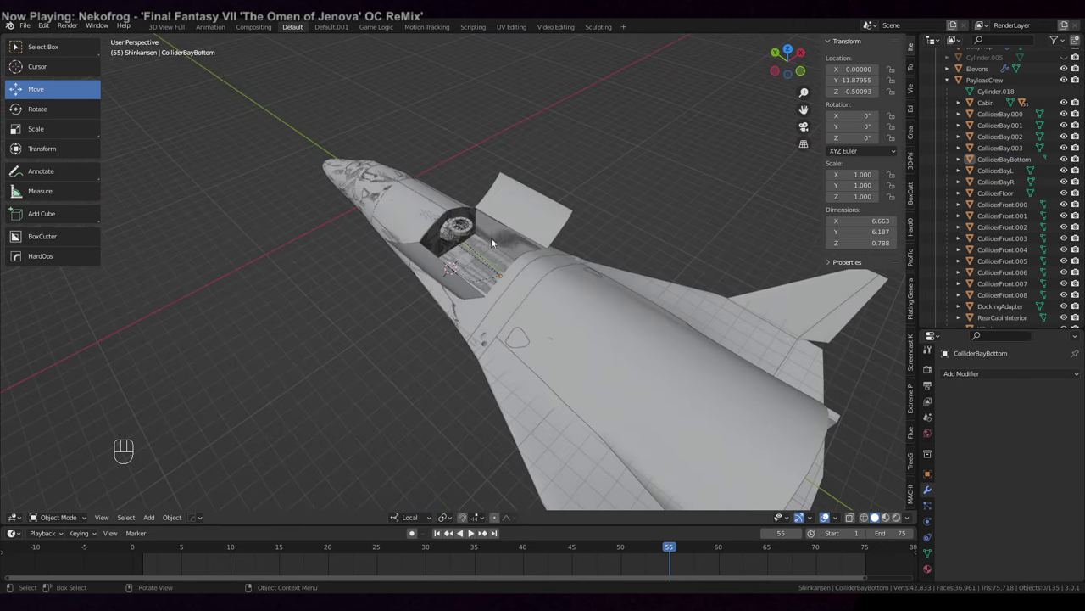
pyautogui.moveTo(472, 287); pyautogui.dragTo(516, 297)
# - Nudge ColliderBayL along the lower bay side and select the PayloadCrew hull
pyautogui.click(502, 336)
pyautogui.moveTo(578, 286); pyautogui.dragTo(578, 321)
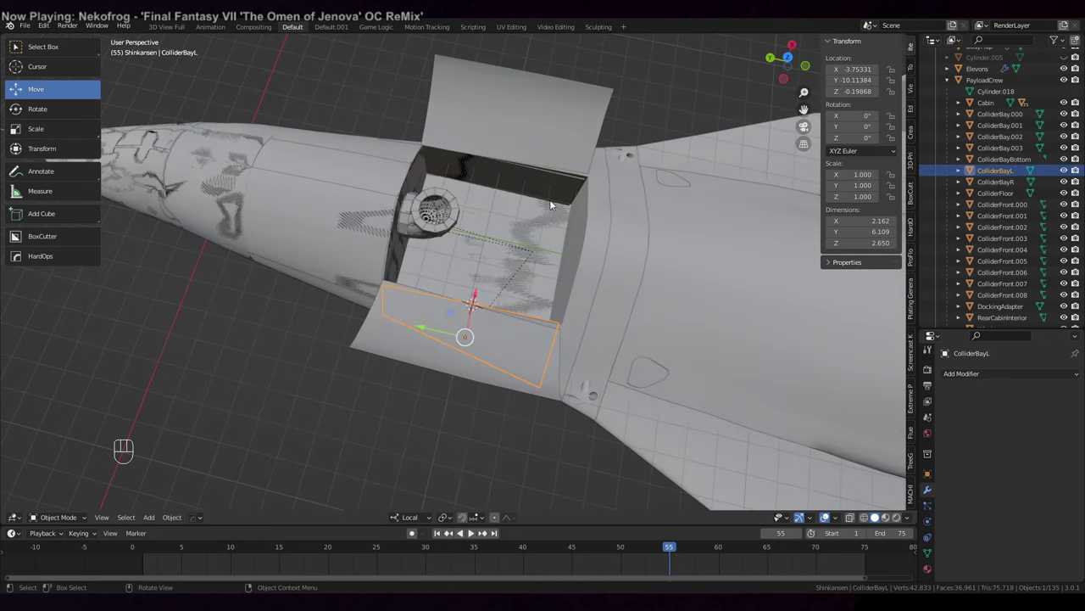
pyautogui.click(550, 186)
pyautogui.moveTo(592, 257); pyautogui.dragTo(619, 242)
pyautogui.click(587, 213)
pyautogui.moveTo(569, 237); pyautogui.dragTo(536, 234)
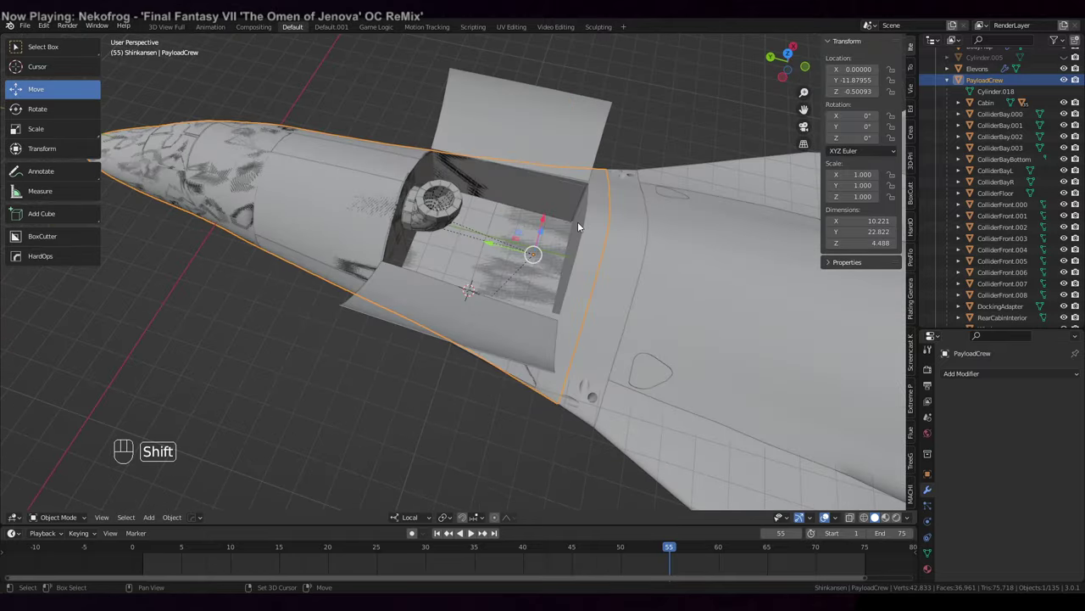
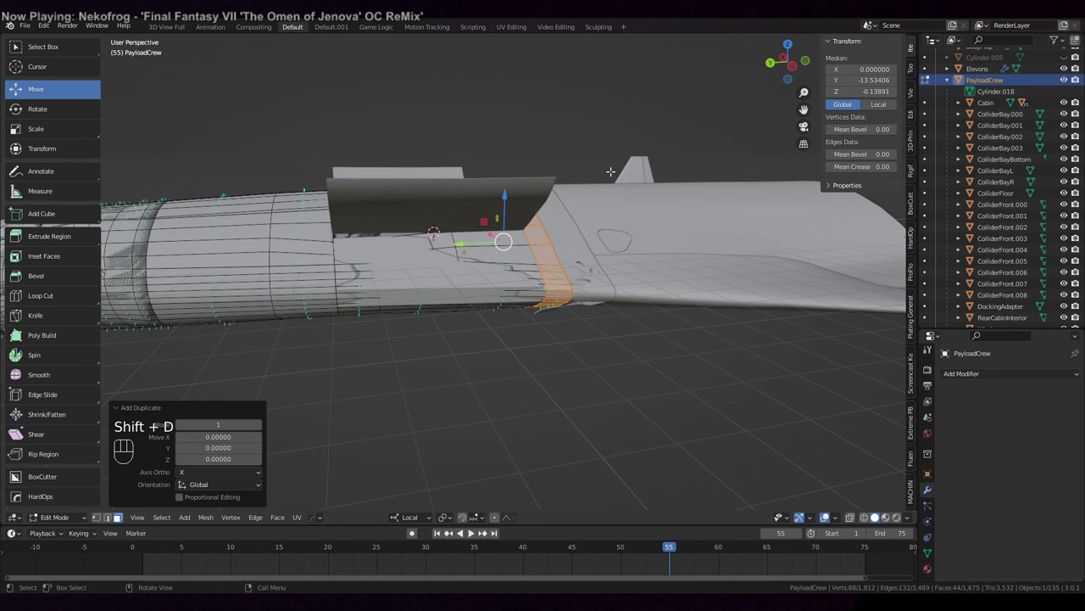
# - Separate the back wall faces into ColliderBayBack and fill its open faces
pyautogui.press('p')
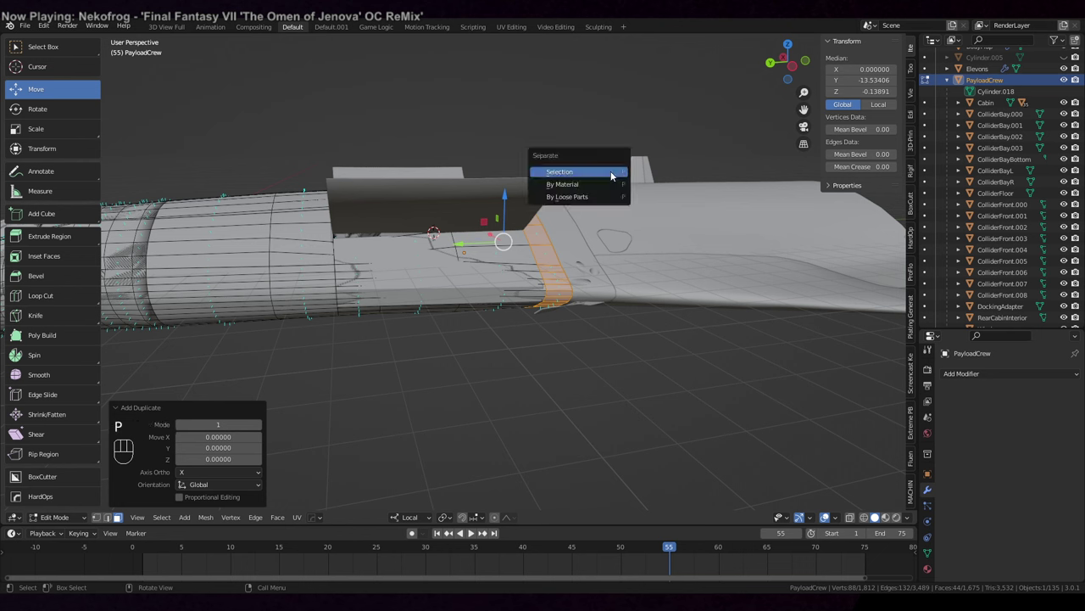
pyautogui.press('f')
pyautogui.press('f')
pyautogui.press('Tab')
# - Leave local view and check the new rear bay collider against the shuttle
pyautogui.moveTo(552, 329); pyautogui.dragTo(586, 329)
pyautogui.moveTo(612, 325); pyautogui.dragTo(644, 314)
pyautogui.press('KP_Divide')
pyautogui.moveTo(585, 343); pyautogui.dragTo(586, 378)
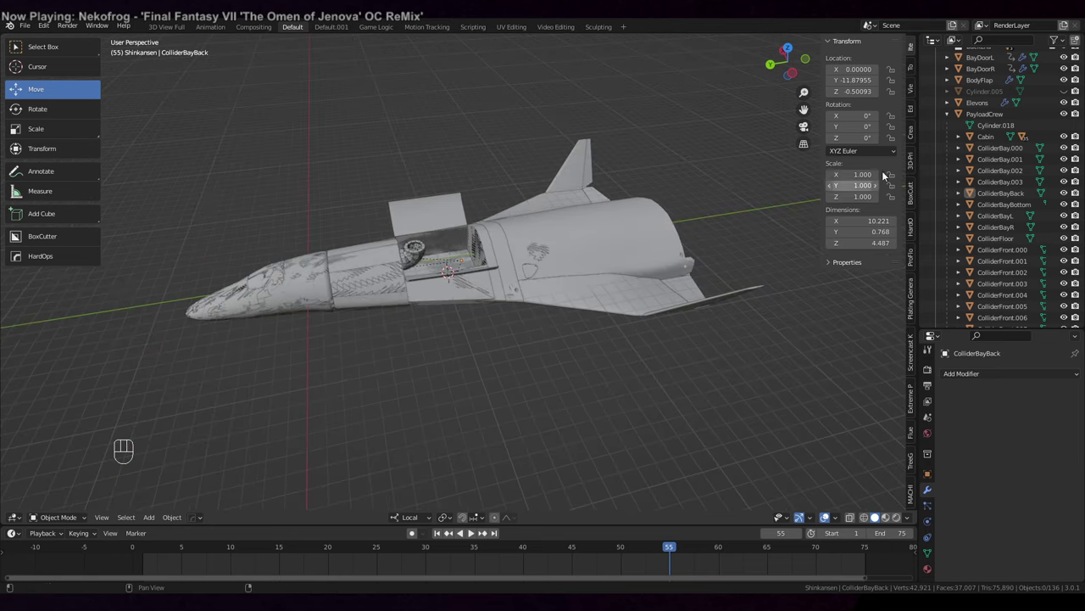
# - Isolate AbortSection in local view and orbit around it from below and the side
pyautogui.click(952, 119)
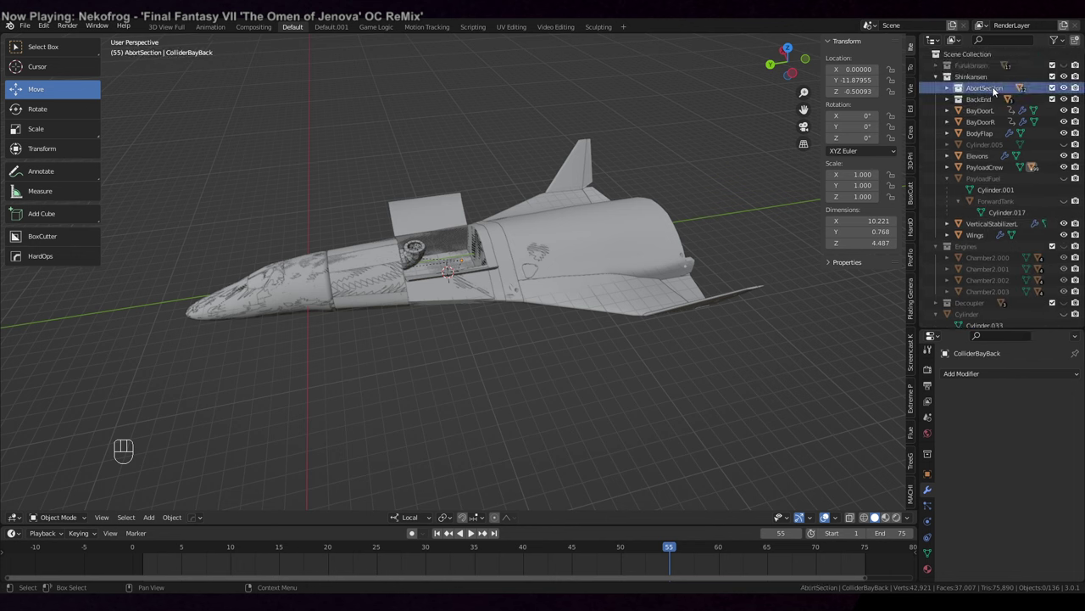
pyautogui.moveTo(985, 94); pyautogui.dragTo(929, 181)
pyautogui.press('KP_Divide')
pyautogui.click(632, 384)
pyautogui.moveTo(641, 380); pyautogui.dragTo(517, 334)
pyautogui.moveTo(529, 347); pyautogui.dragTo(552, 333)
pyautogui.moveTo(547, 335); pyautogui.dragTo(598, 307)
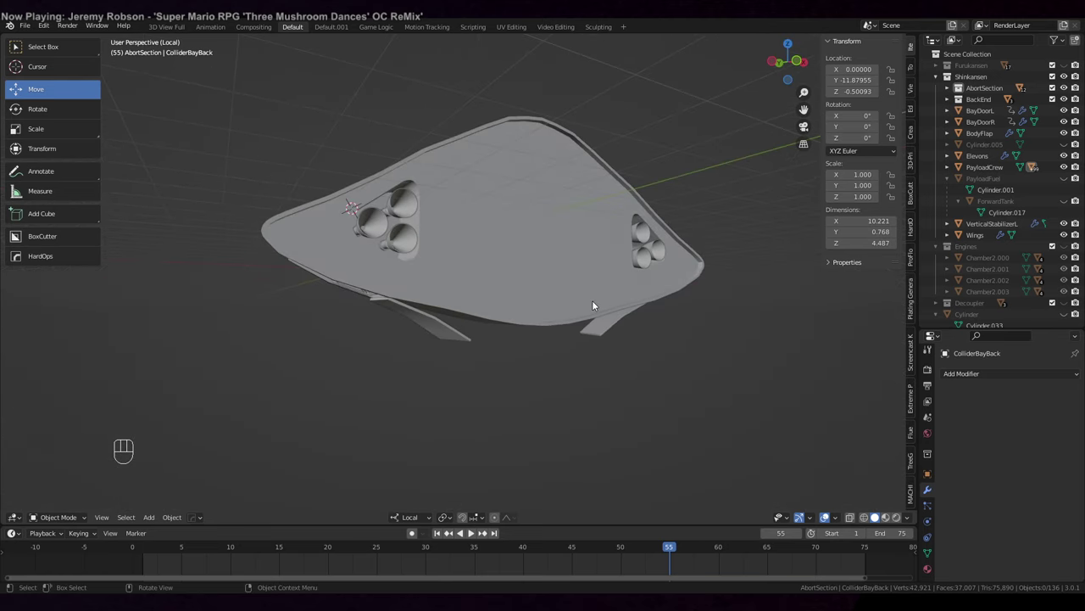
pyautogui.moveTo(595, 305); pyautogui.dragTo(576, 320)
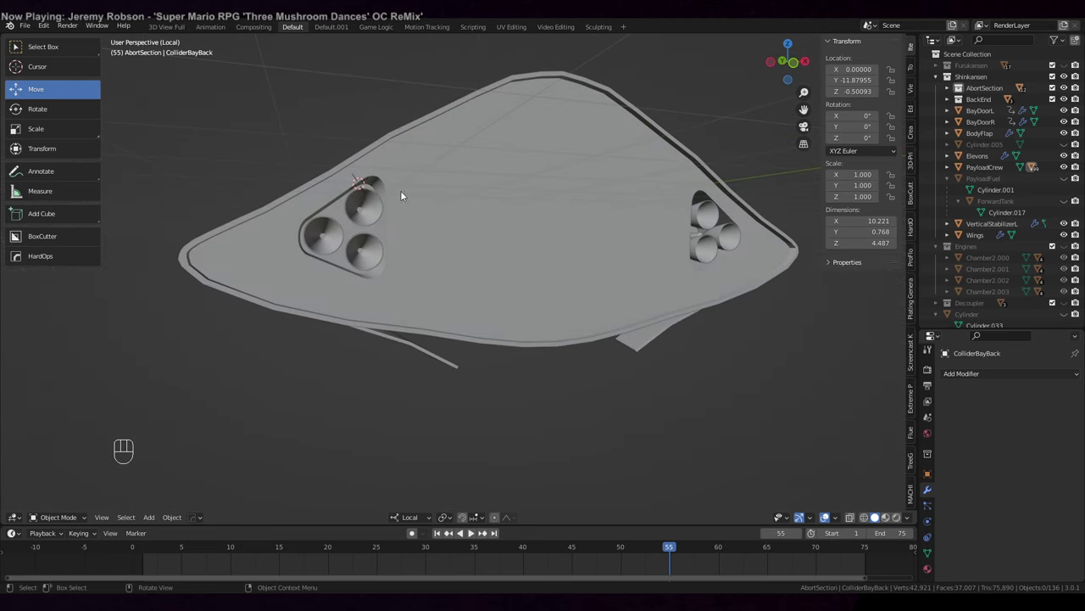
pyautogui.moveTo(466, 258); pyautogui.dragTo(445, 349)
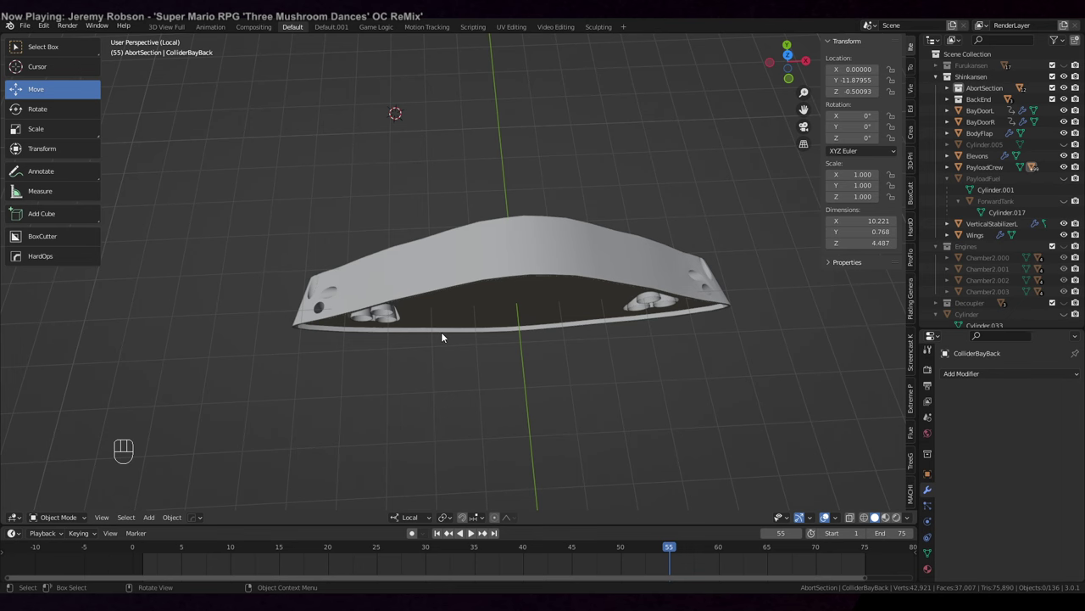
# - Add a cube over the abort section and flatten it to about half depth along Y
pyautogui.middleClick(451, 331)
pyautogui.press('KP_5')
pyautogui.press('KP_7')
pyautogui.press('s')
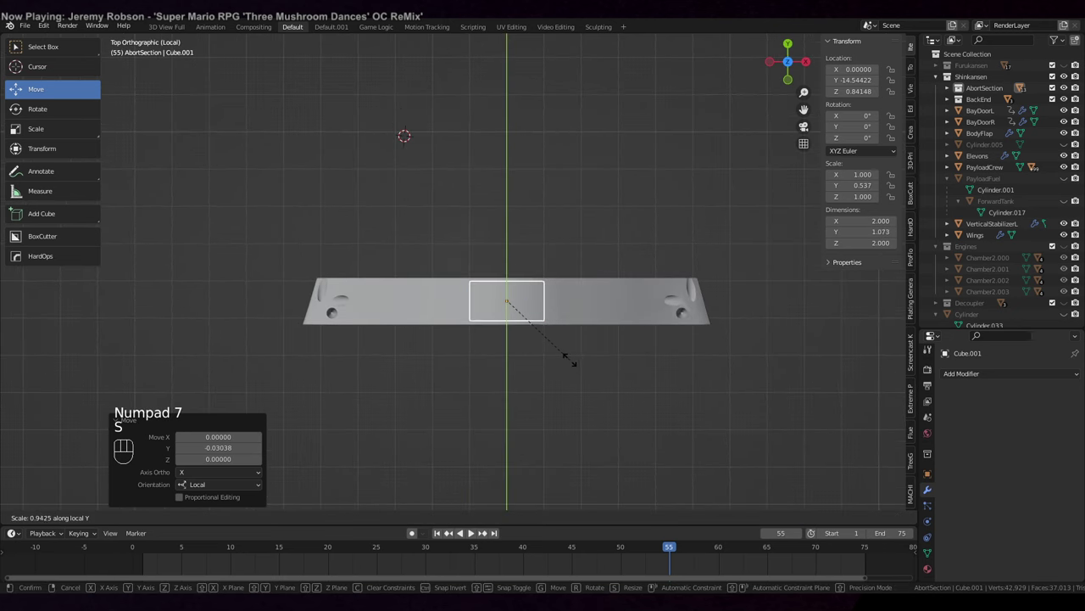
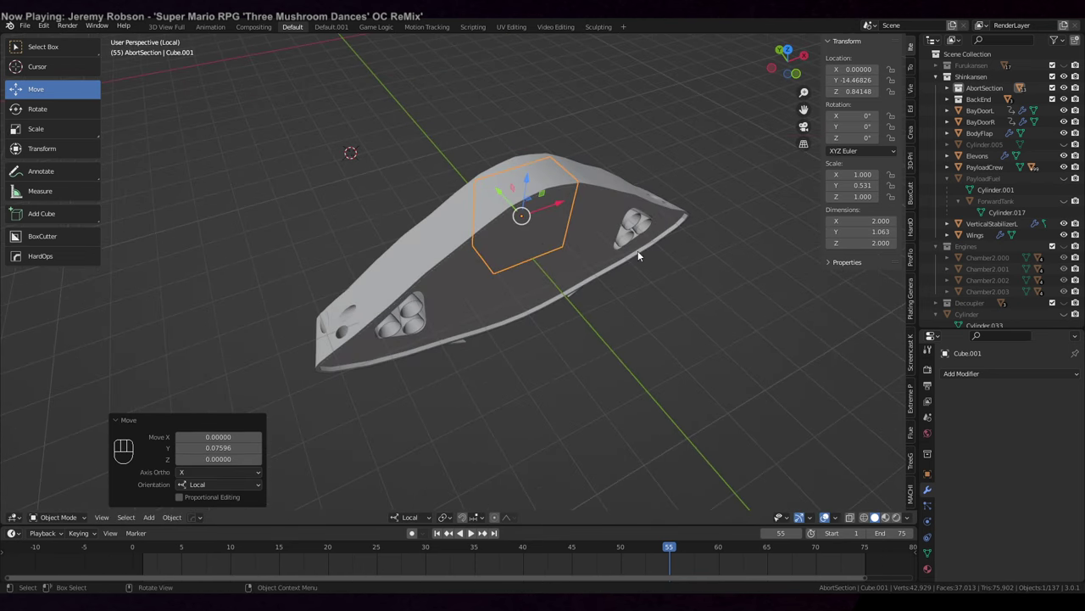
pyautogui.moveTo(526, 283); pyautogui.dragTo(498, 331)
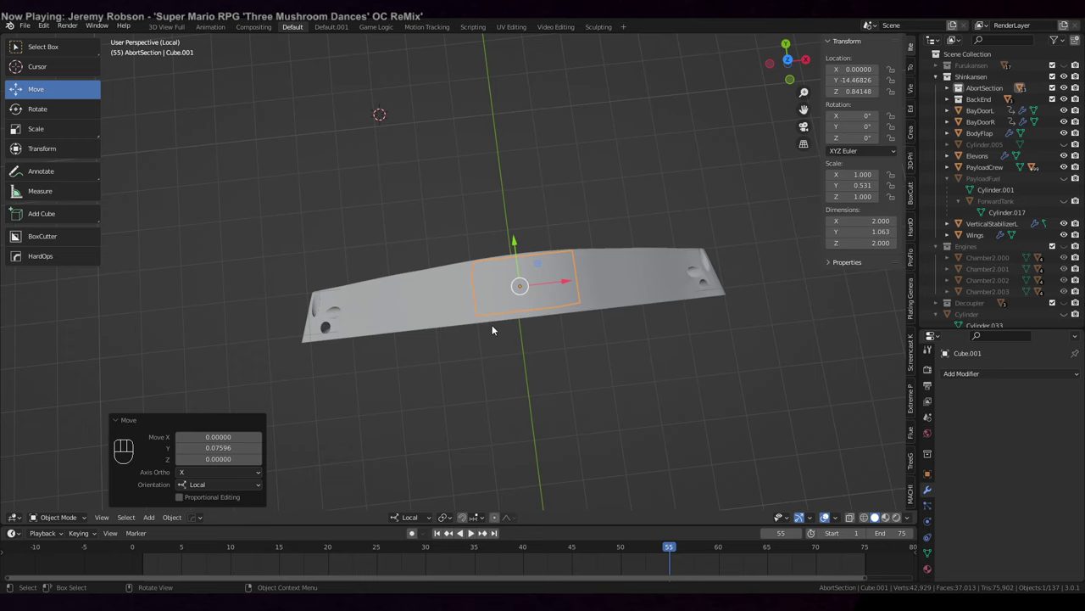
pyautogui.moveTo(522, 258); pyautogui.dragTo(514, 211)
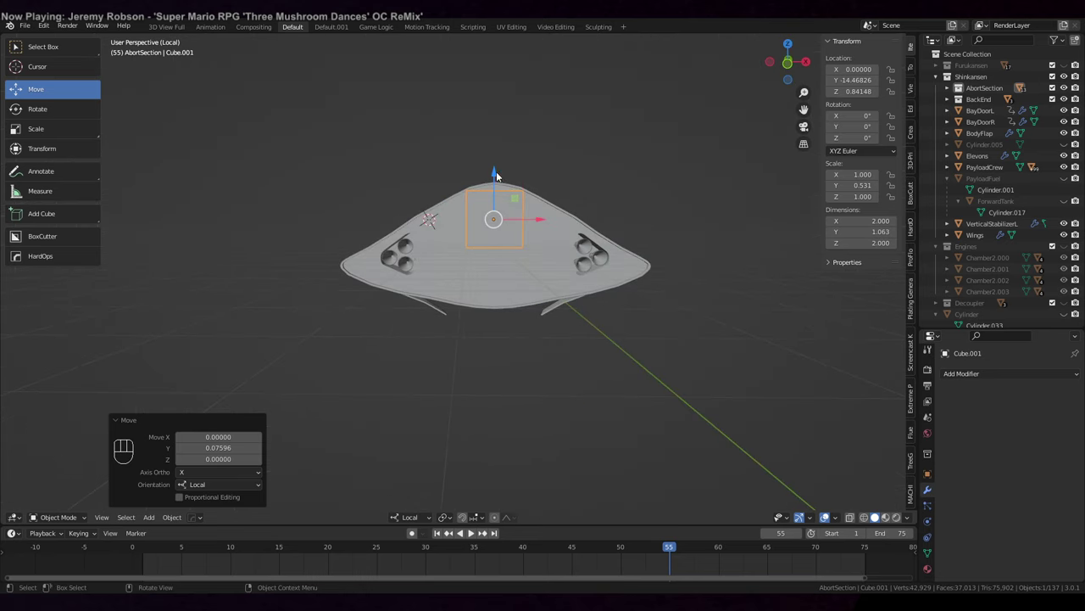
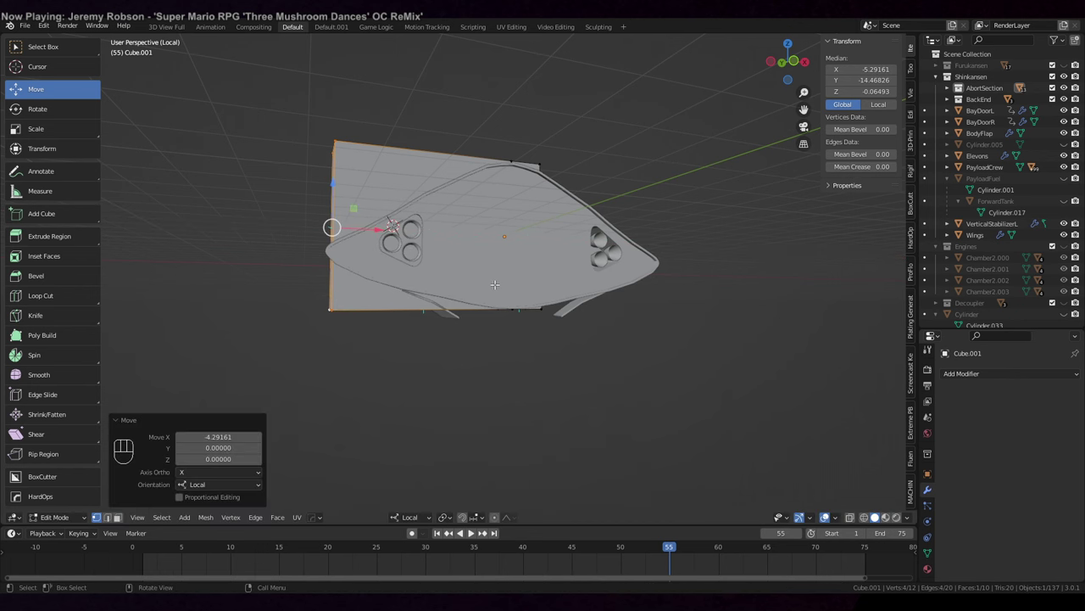
# - Scale the cube's vertices along Z so the box covers the abort section
pyautogui.press('s')
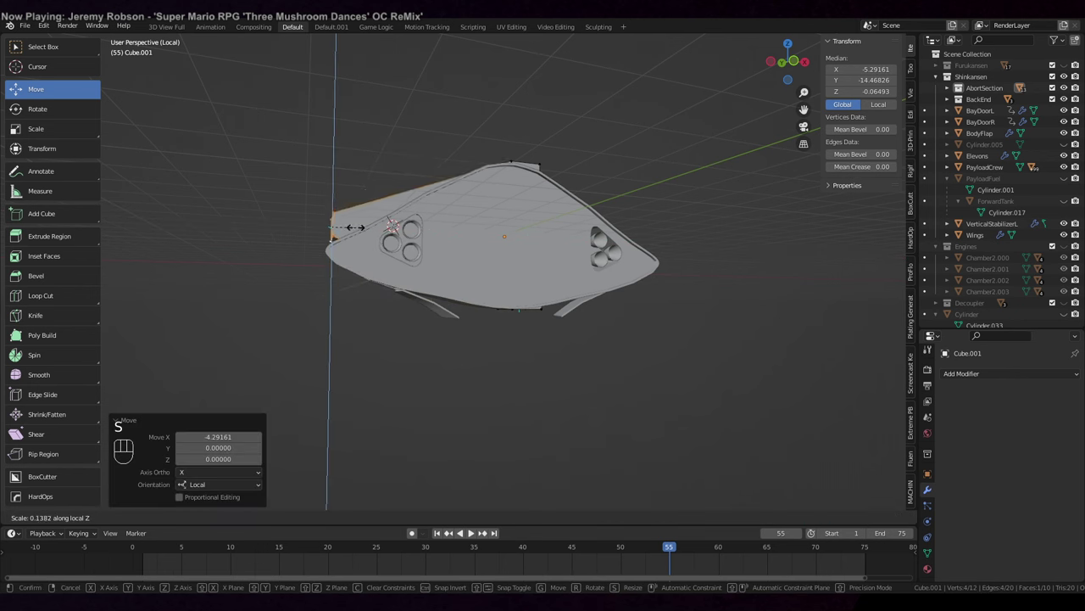
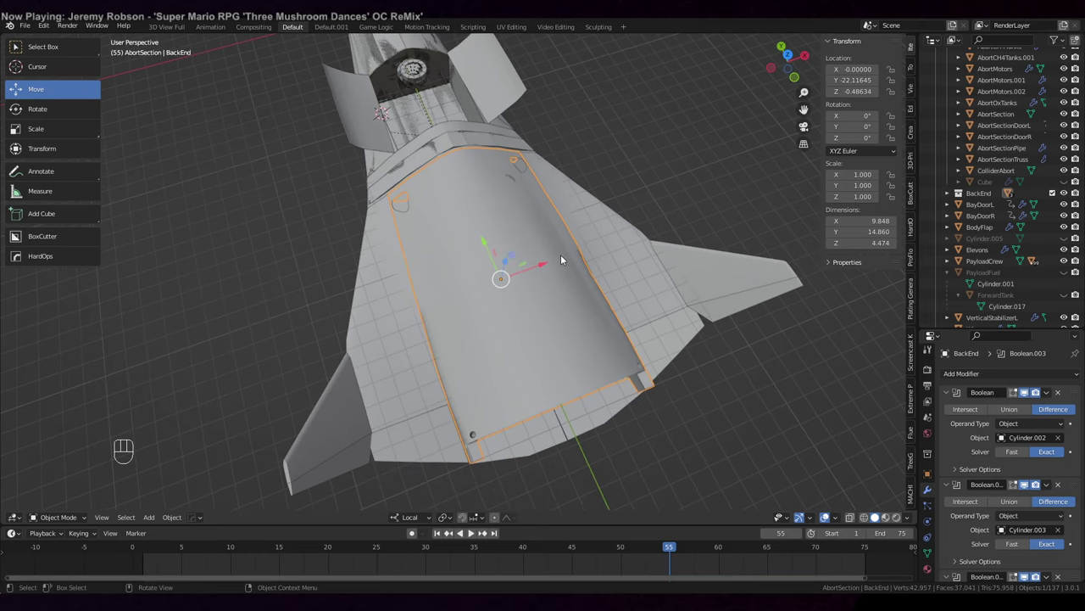
# - Orbit around the BackEnd shell to inspect it from the side and above
pyautogui.moveTo(553, 231); pyautogui.dragTo(592, 205)
pyautogui.moveTo(370, 238); pyautogui.dragTo(546, 189)
pyautogui.moveTo(601, 236); pyautogui.dragTo(585, 226)
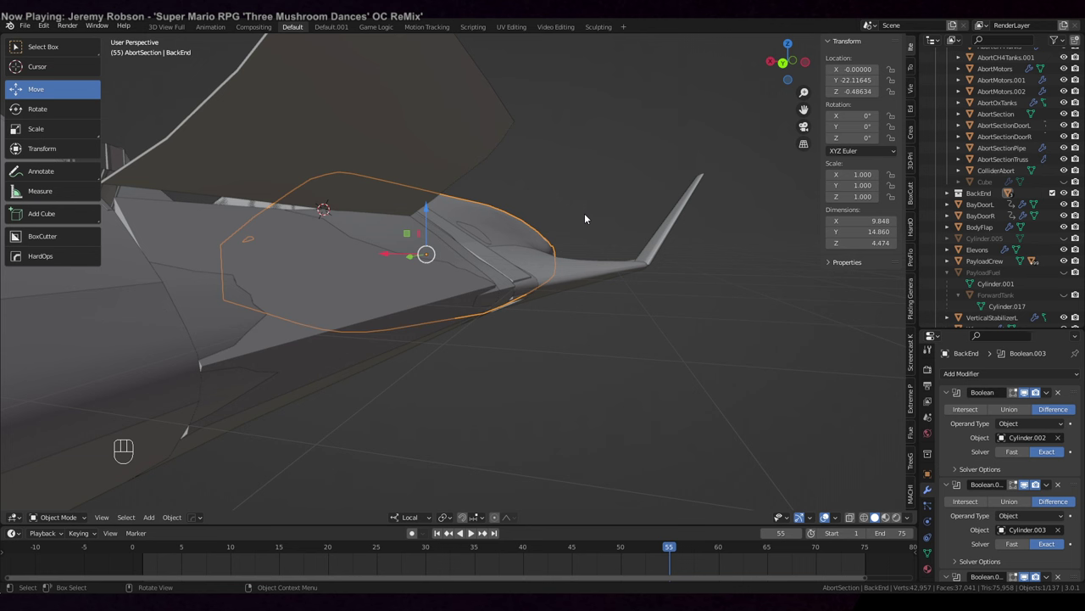
pyautogui.moveTo(585, 242); pyautogui.dragTo(475, 309)
pyautogui.moveTo(453, 293); pyautogui.dragTo(474, 292)
pyautogui.moveTo(627, 290); pyautogui.dragTo(572, 313)
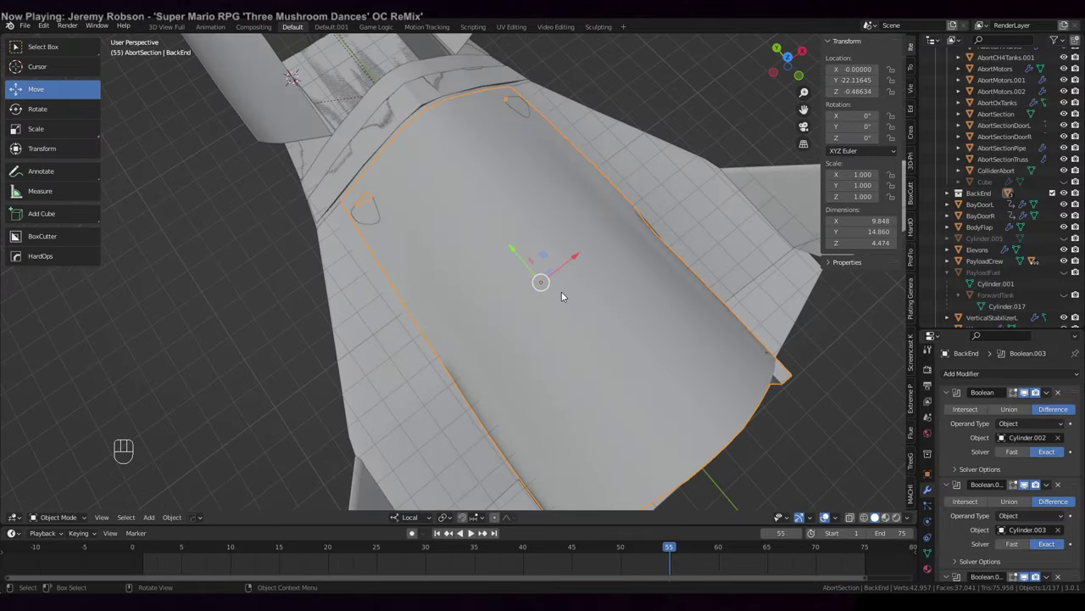
# - Isolate BackEnd in local view and look inside its shell
pyautogui.press('KP_Divide')
pyautogui.moveTo(557, 208); pyautogui.dragTo(651, 162)
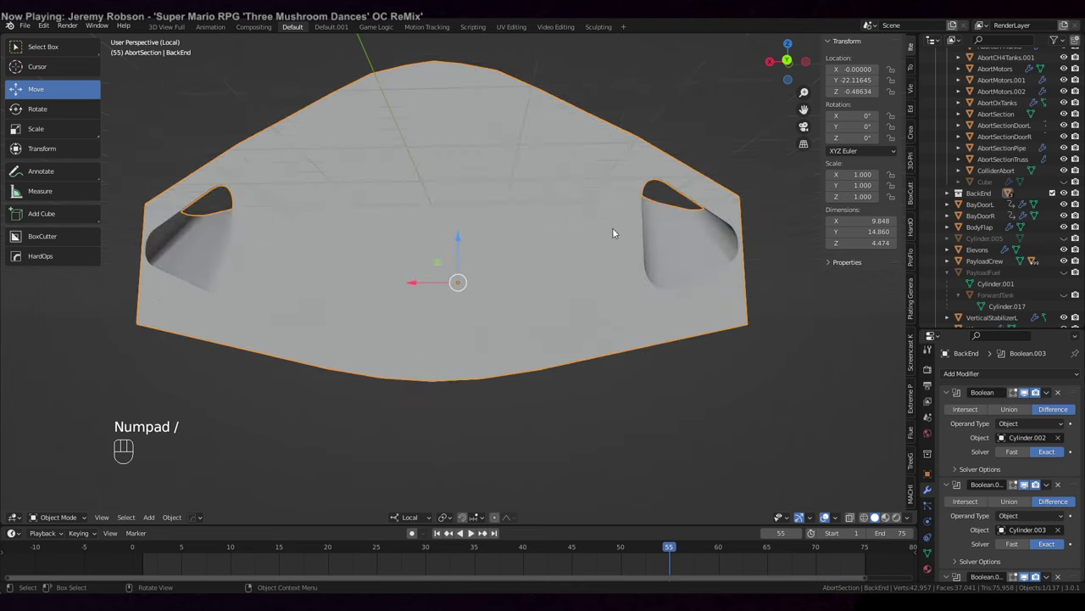
pyautogui.middleClick(606, 229)
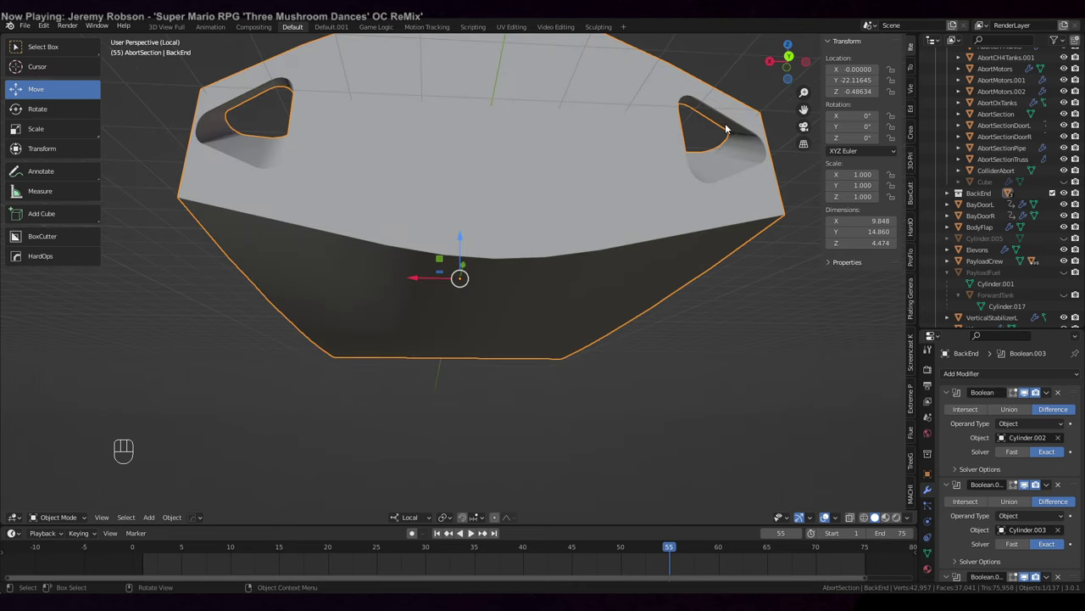
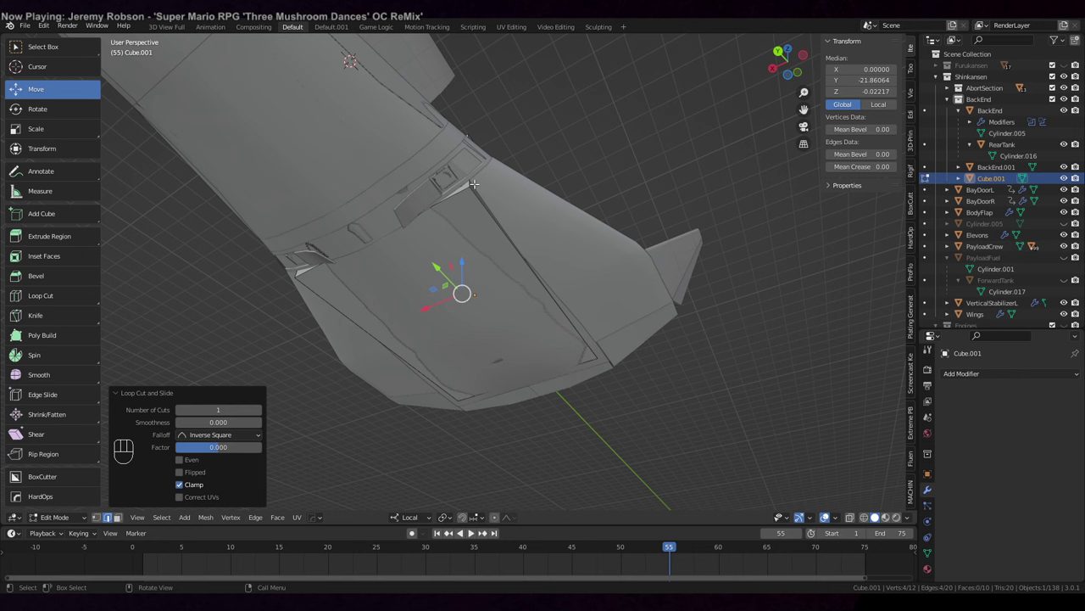
# - Move the new cube's vertices up against the BackEnd hull's underside
pyautogui.press('1')
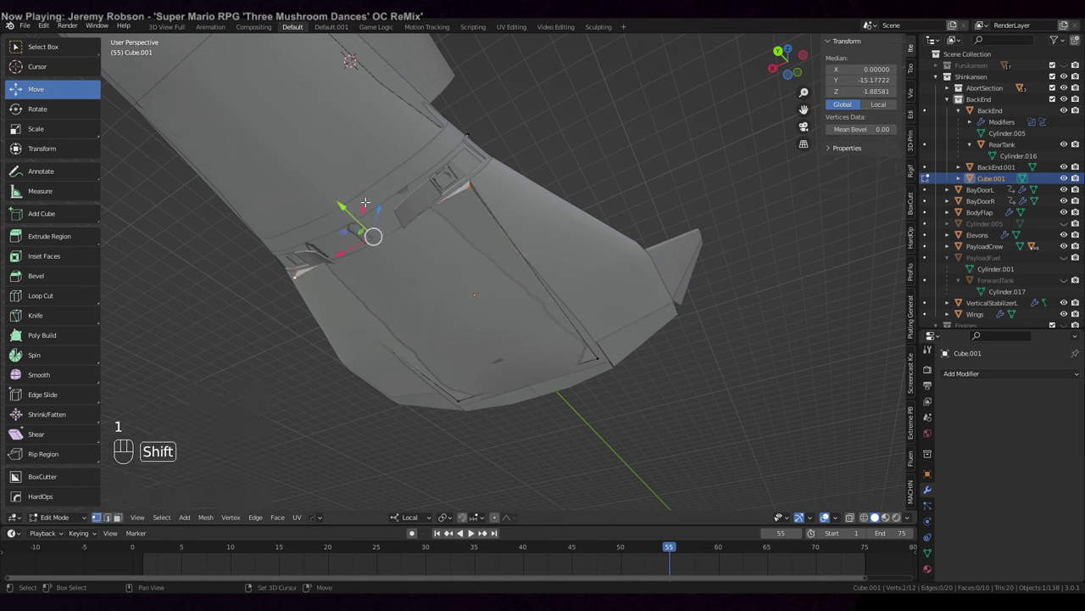
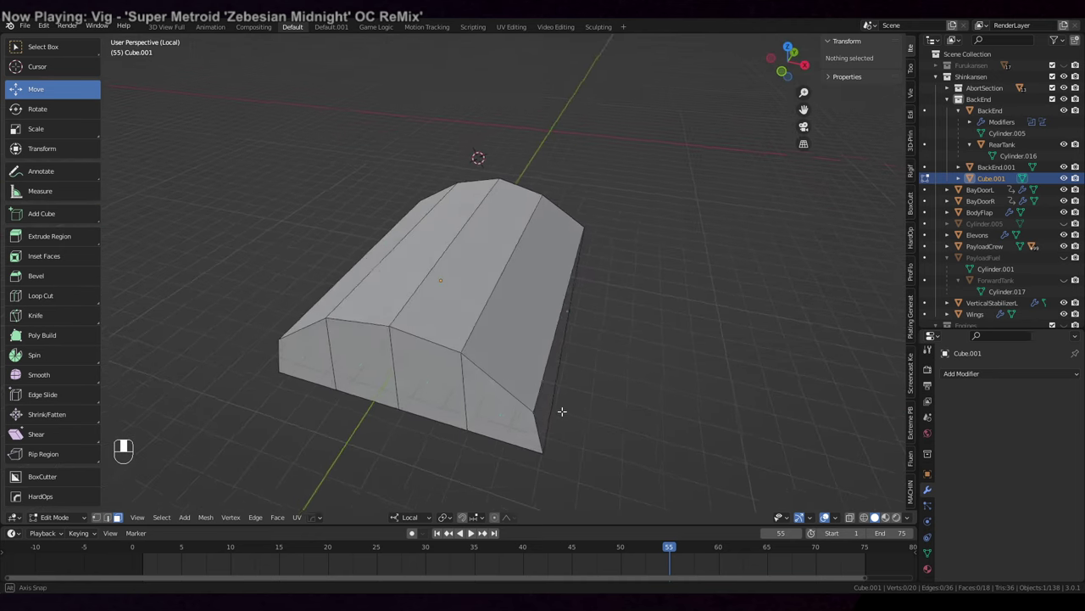
# - Exit local view and select the ColliderBackEnd piece in the Outliner
pyautogui.press('KP_Divide')
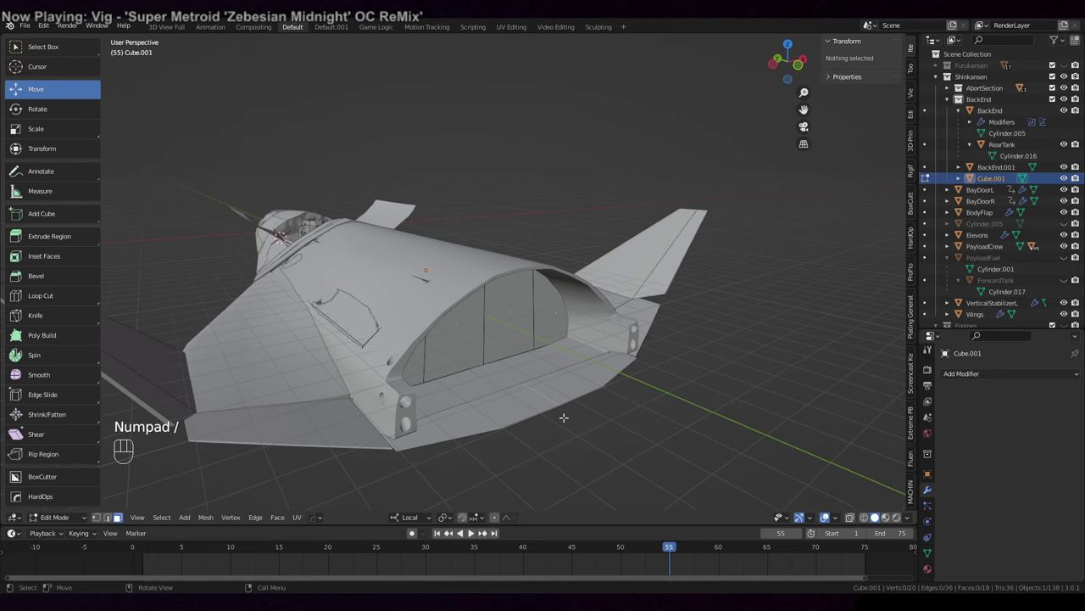
pyautogui.click(1003, 158)
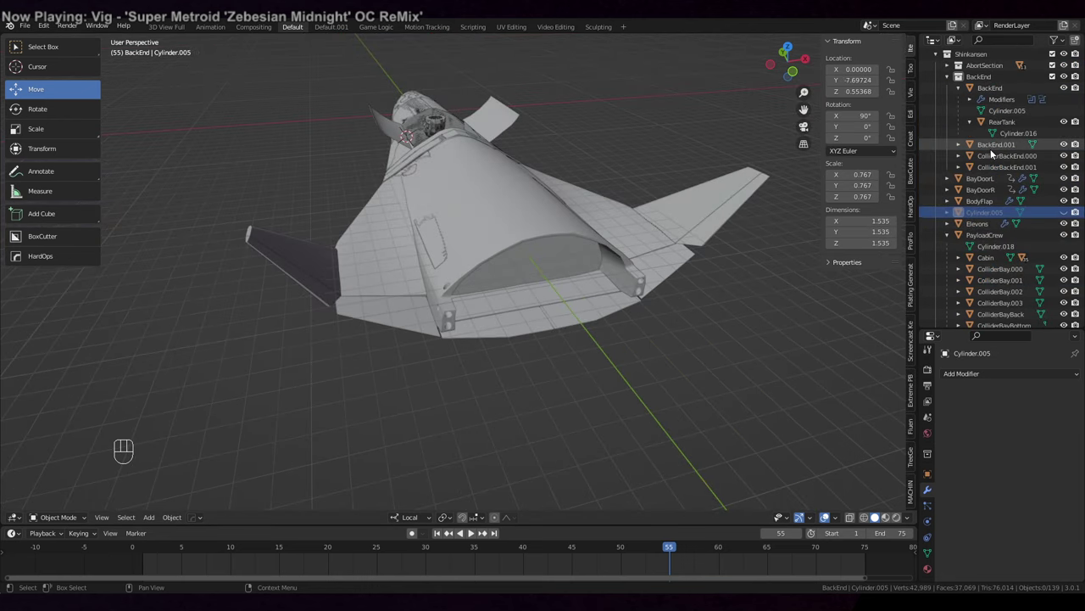
# - Orbit around the back end to check the colliders sit inside it
pyautogui.moveTo(983, 213); pyautogui.dragTo(966, 213)
pyautogui.moveTo(580, 374); pyautogui.dragTo(680, 388)
pyautogui.moveTo(603, 364); pyautogui.dragTo(758, 388)
pyautogui.moveTo(742, 372); pyautogui.dragTo(644, 296)
pyautogui.moveTo(768, 244); pyautogui.dragTo(750, 320)
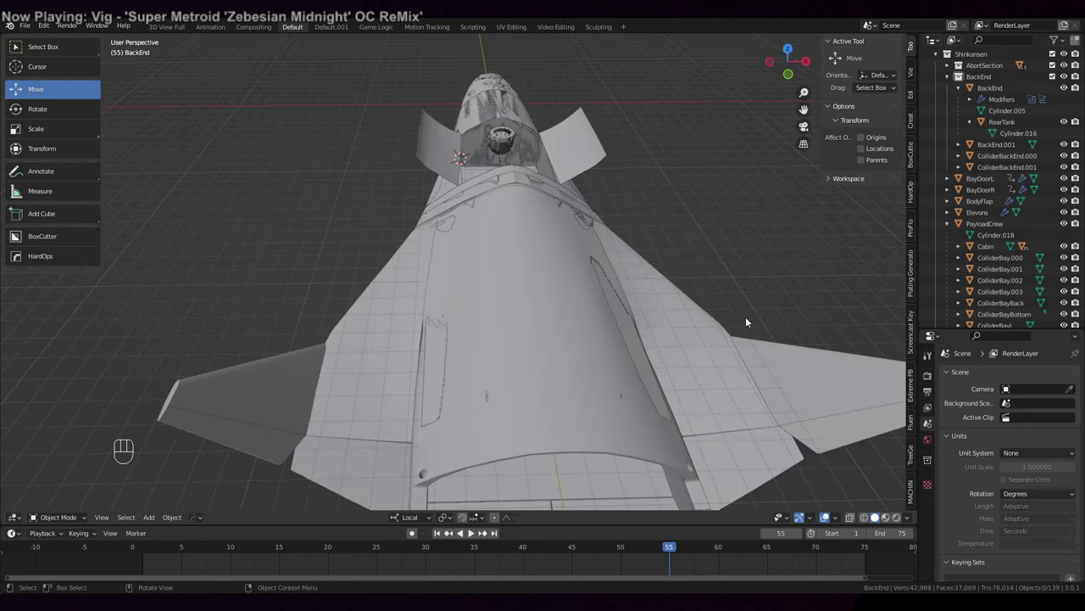
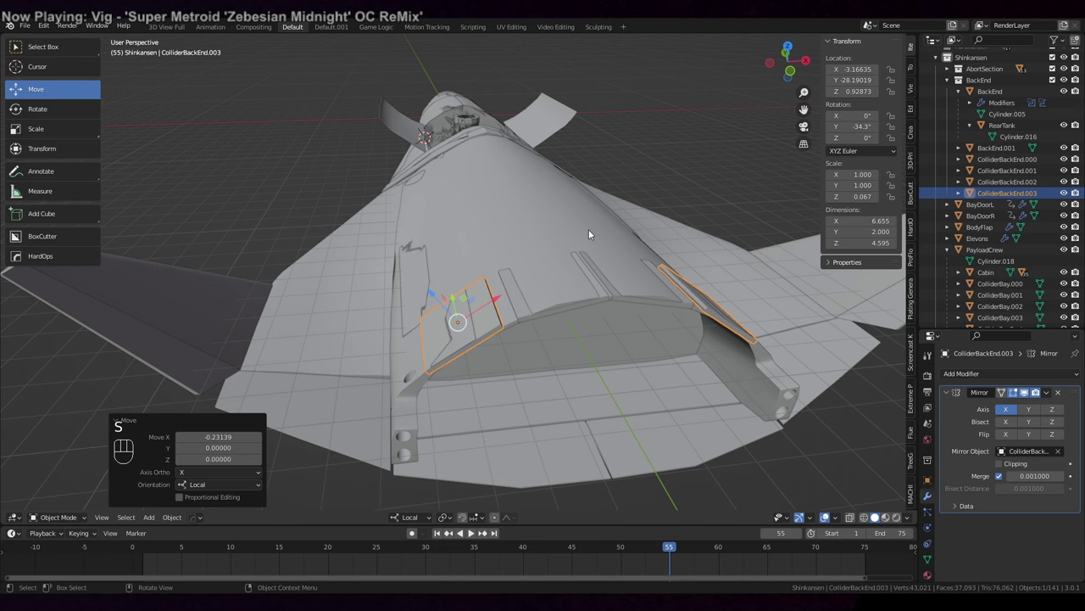
# - Scale ColliderBackEnd.003 wider along X over the slanted side panels
pyautogui.press('s')
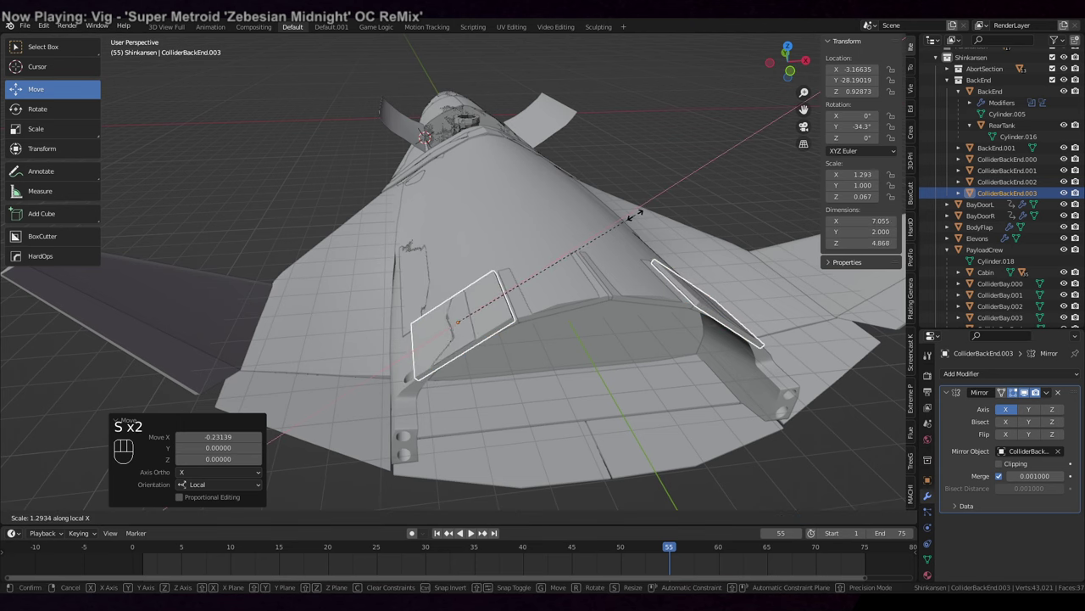